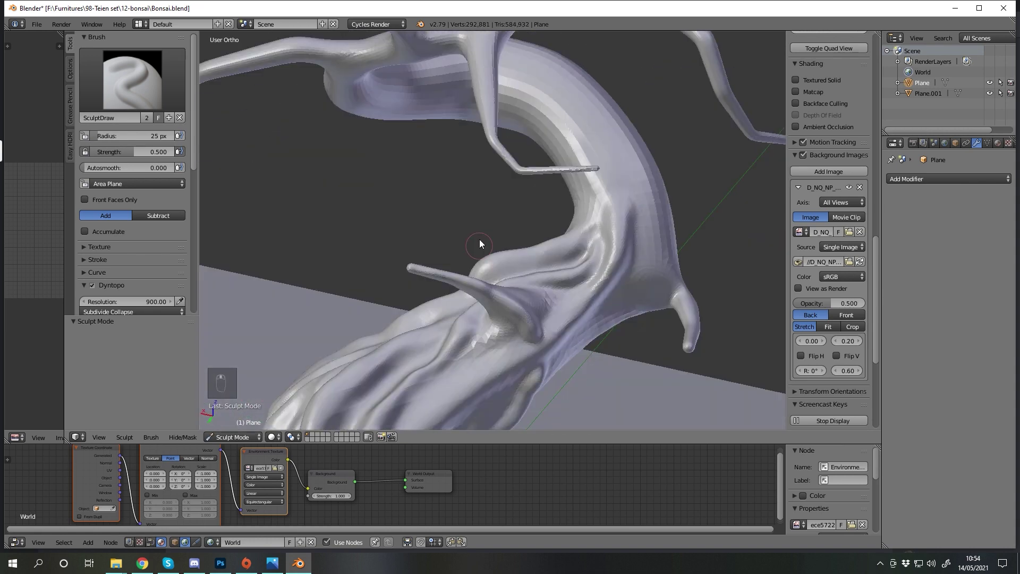
Sculpt raised bark ridges along the lower trunk with SculptDraw strokes, Dyntopo on.
left_click_drag(552, 360, 498, 341)
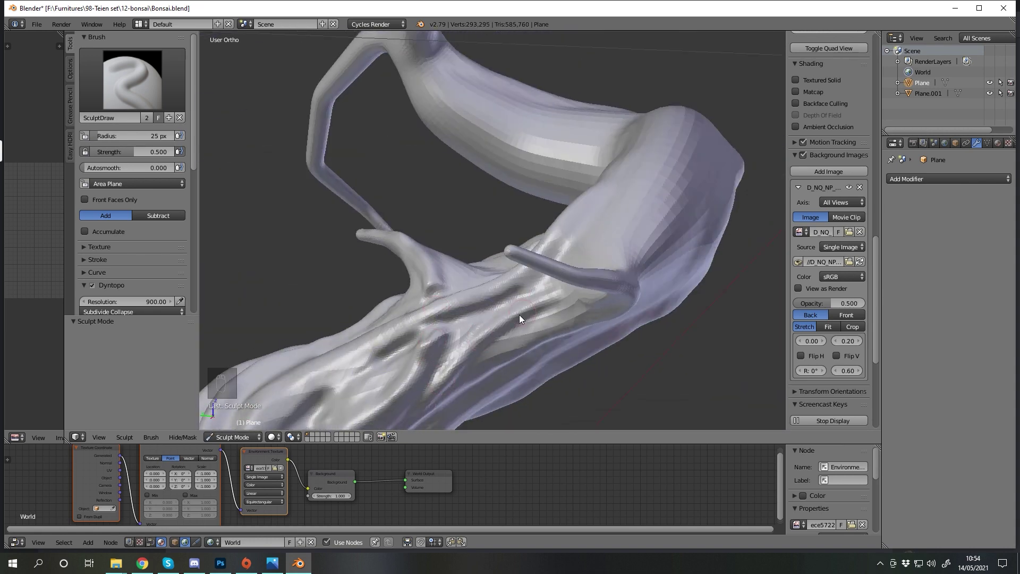
left_click_drag(613, 263, 651, 293)
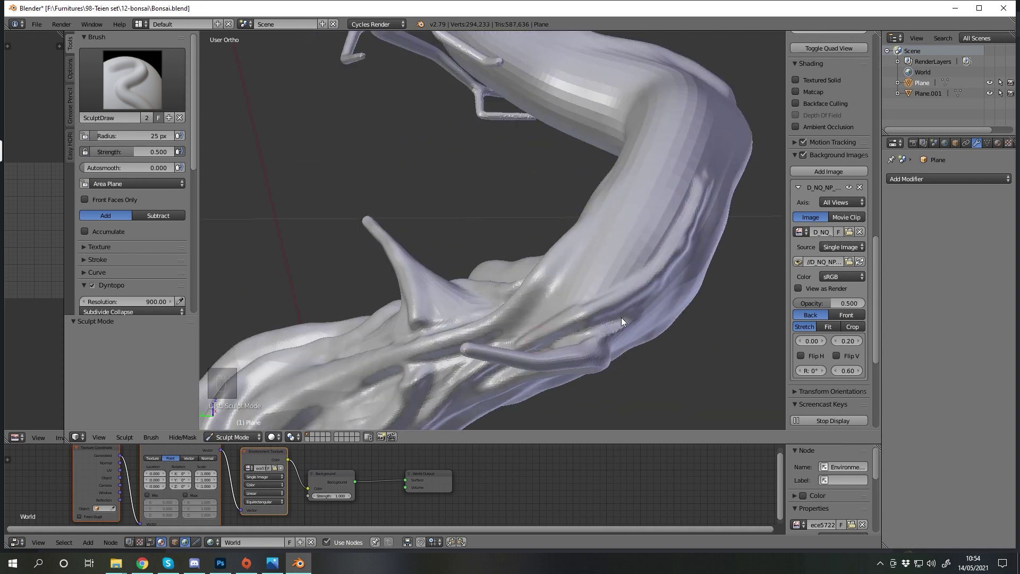
middle_click(570, 301)
left_click_drag(278, 289, 361, 279)
left_click(429, 421)
left_click_drag(385, 253, 243, 284)
middle_click(243, 283)
left_click_drag(488, 249, 665, 297)
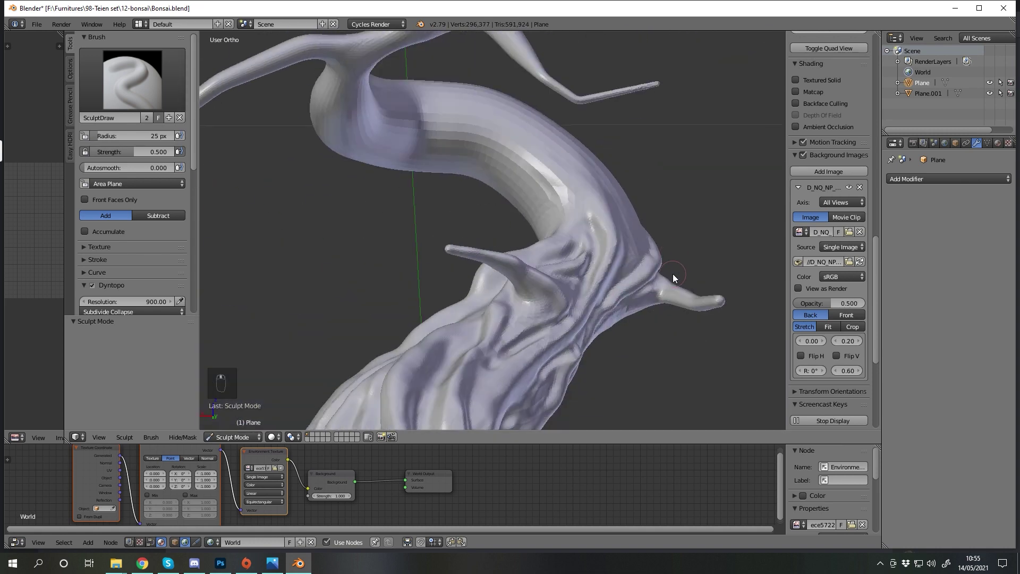
left_click_drag(600, 321, 544, 380)
left_click_drag(581, 320, 591, 214)
Work around to the trunk's far side and add more bark folds there.
middle_click(556, 200)
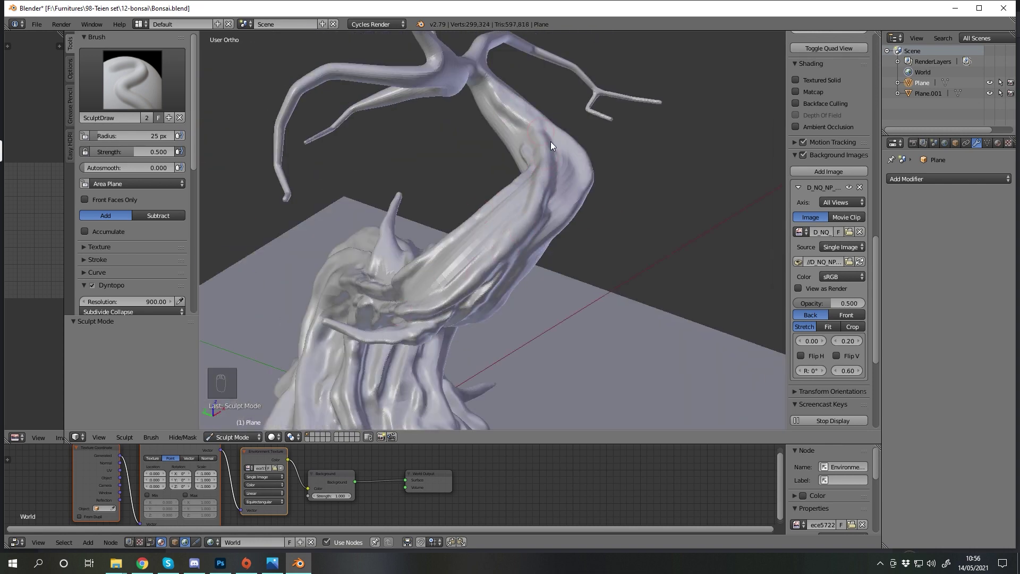
middle_click(499, 183)
left_click_drag(528, 191, 403, 163)
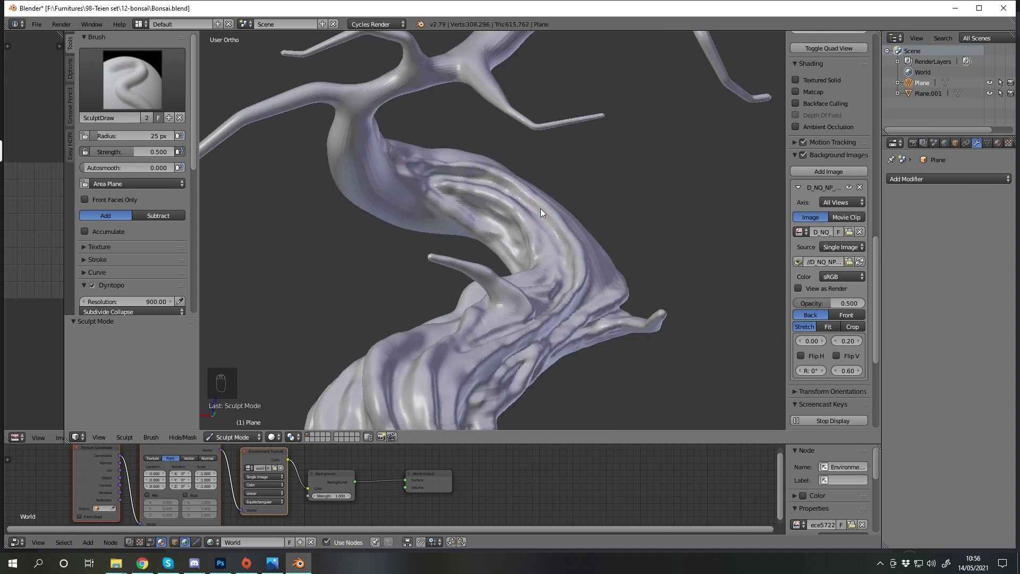
middle_click(463, 172)
left_click(309, 235)
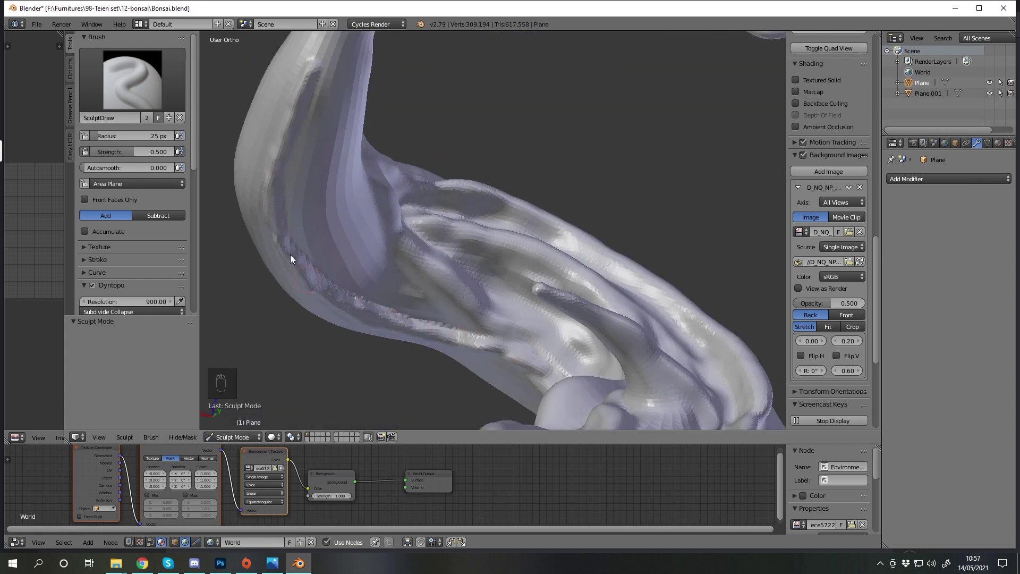
middle_click(456, 317)
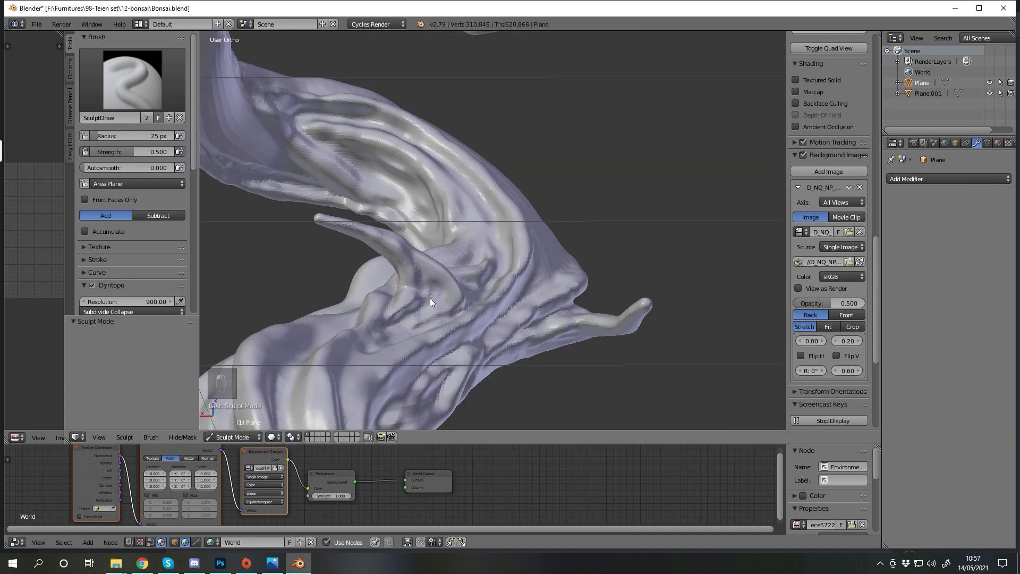
left_click_drag(600, 282, 501, 305)
left_click_drag(501, 305, 441, 258)
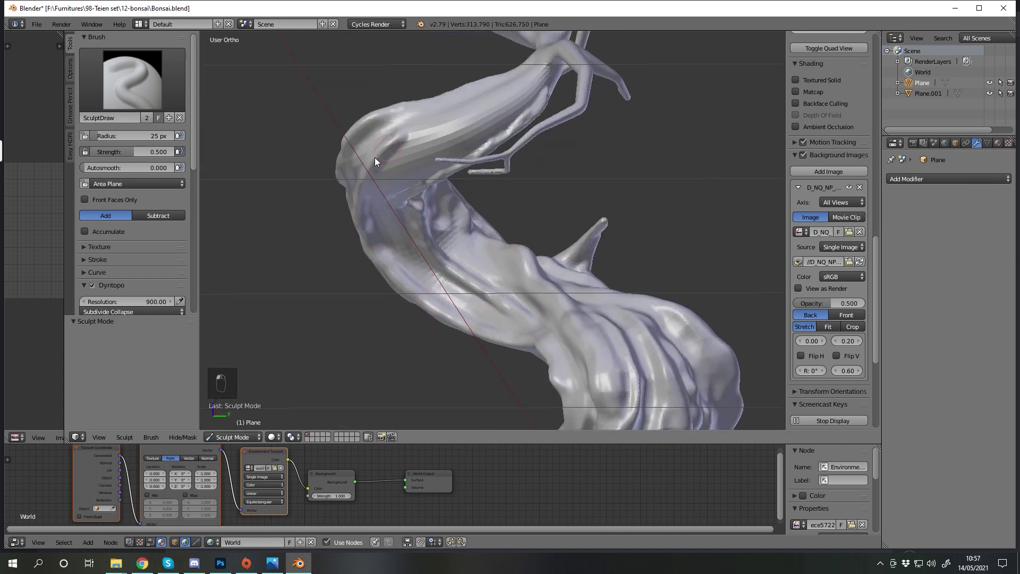
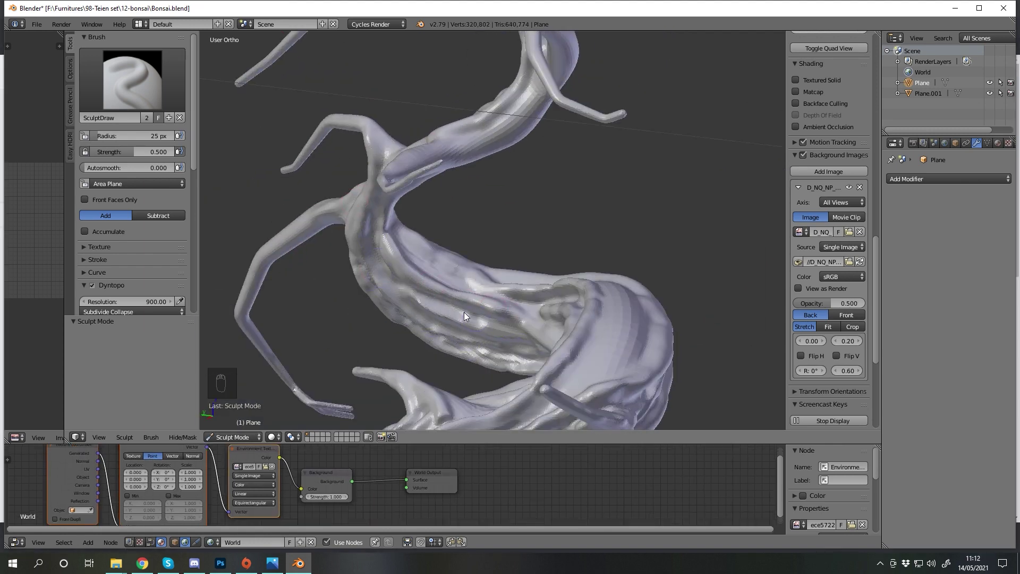
Orbit up to the branches, inspect them and touch up detail near the branch tops.
middle_click(393, 270)
middle_click(387, 358)
middle_click(477, 243)
middle_click(370, 283)
middle_click(363, 199)
middle_click(520, 222)
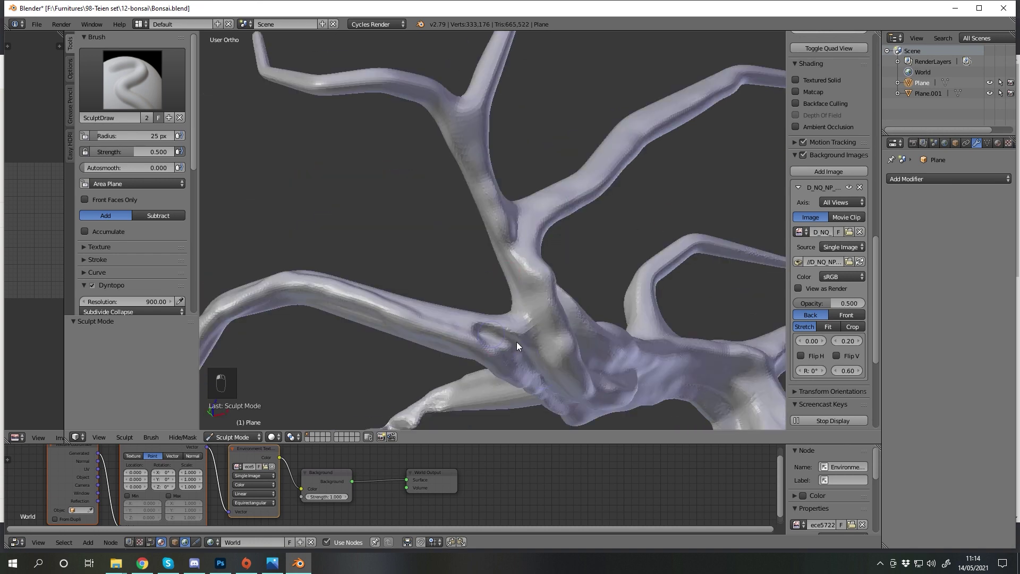
middle_click(552, 231)
left_click(563, 189)
left_click(593, 124)
middle_click(483, 368)
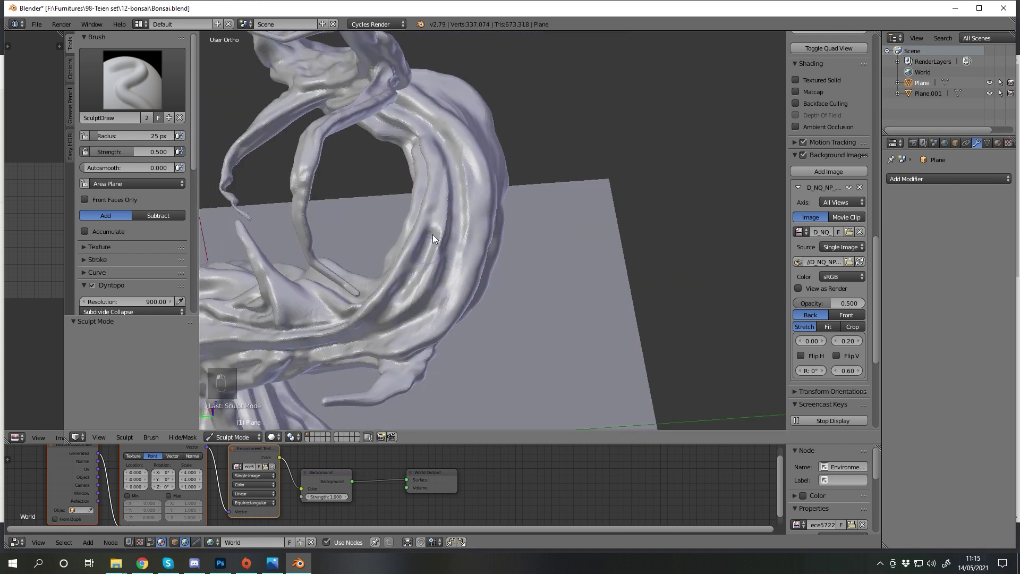
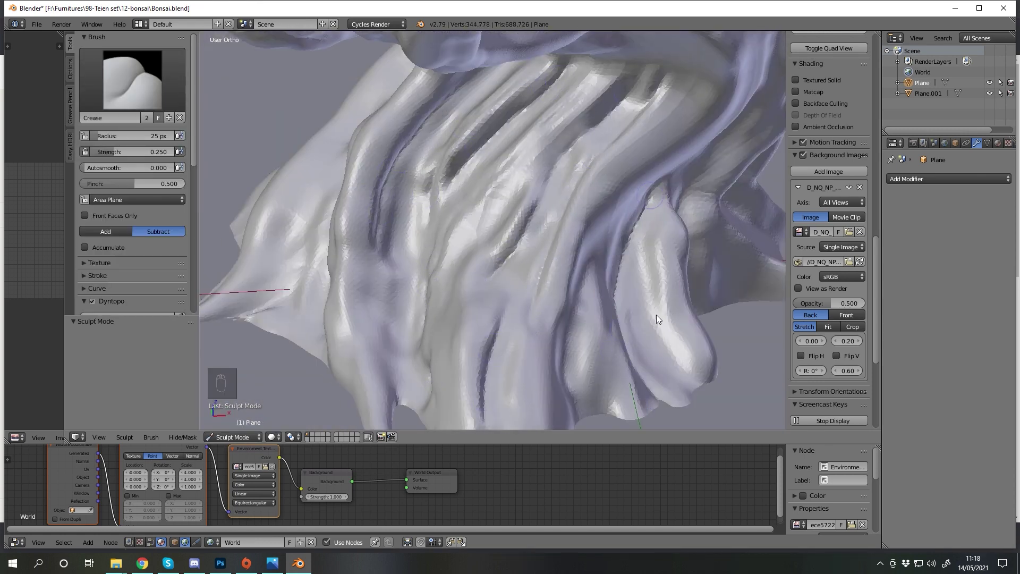
Switch to the Crease brush in Subtract and carve the first grooves down the trunk.
key("Tab")
left_click(658, 263)
left_click_drag(662, 279, 658, 198)
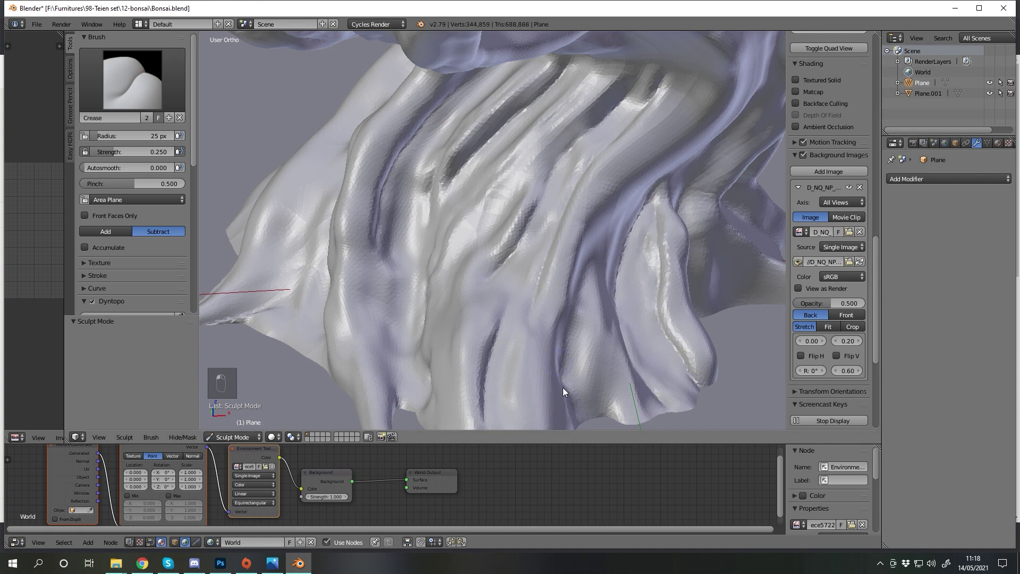
middle_click(552, 277)
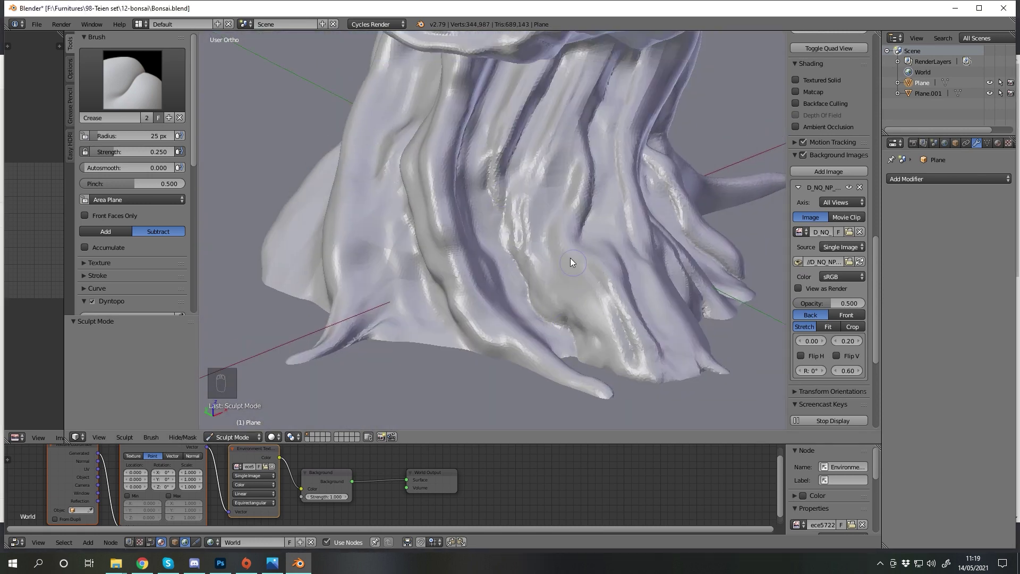
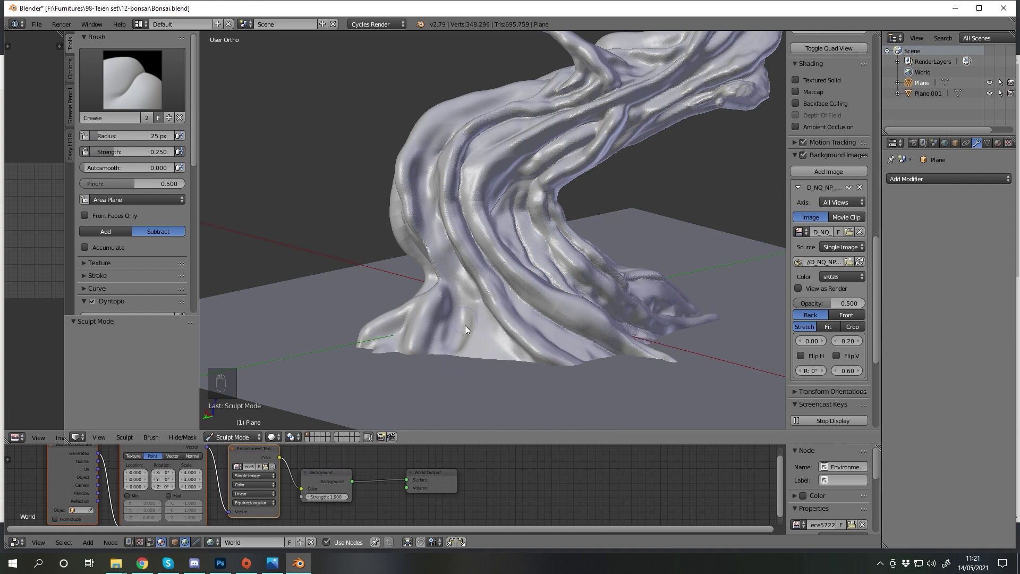
left_click(454, 331)
middle_click(443, 272)
left_click_drag(553, 166, 547, 217)
left_click(575, 169)
left_click_drag(582, 187, 563, 277)
left_click_drag(577, 328, 490, 228)
Carve diagonal crease grooves across another side of the trunk.
middle_click(501, 206)
middle_click(532, 273)
left_click_drag(499, 162, 572, 234)
left_click_drag(616, 372, 480, 183)
middle_click(597, 139)
middle_click(515, 341)
middle_click(526, 384)
Crease the trunk base, then run a groove along an upper branch.
left_click_drag(544, 277, 486, 390)
left_click_drag(490, 363, 531, 390)
left_click_drag(527, 375, 543, 233)
middle_click(511, 195)
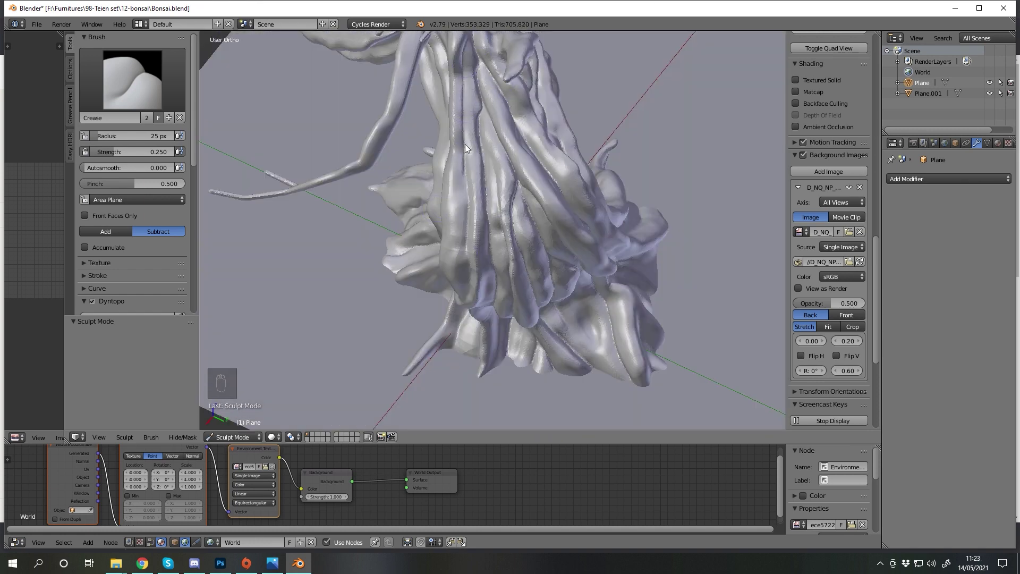
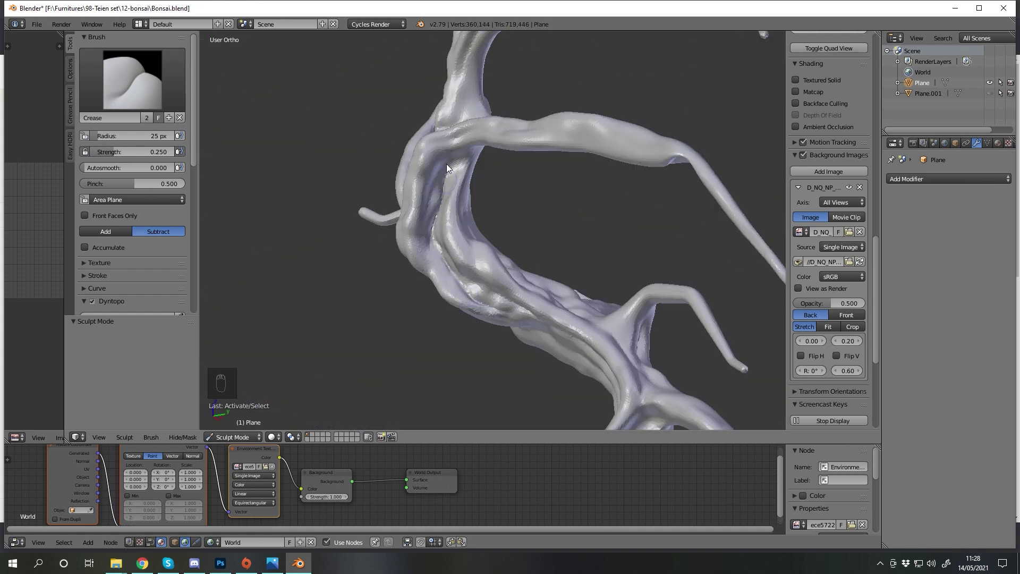
middle_click(398, 153)
left_click_drag(477, 175, 319, 179)
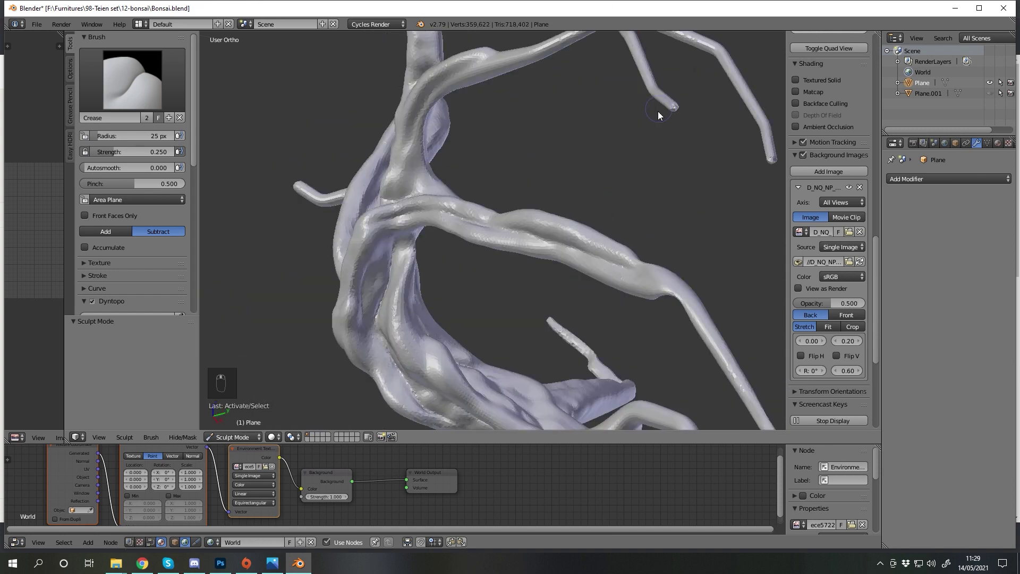
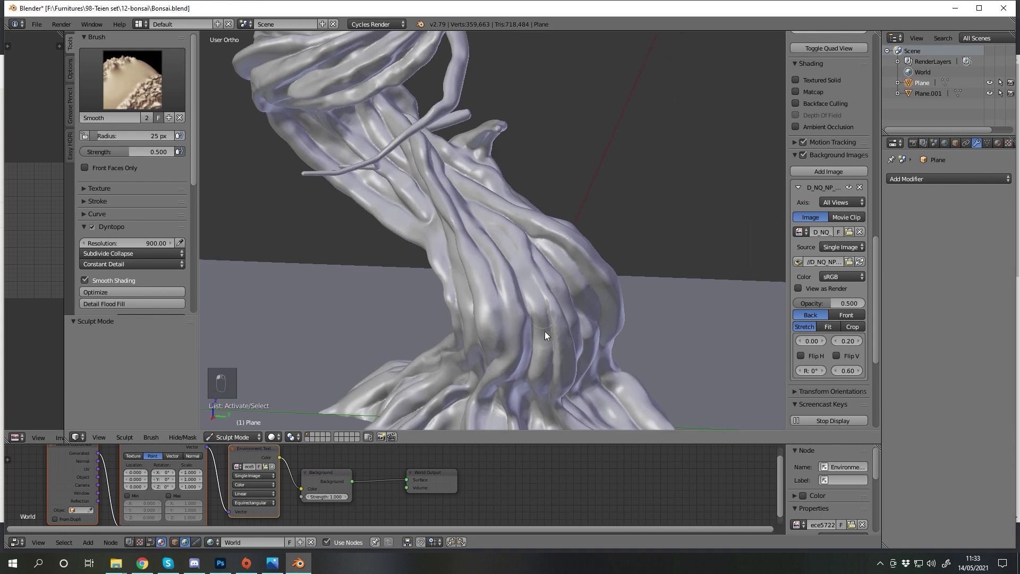
Pick the Smooth brush and soften a rough bark patch on the trunk.
middle_click(551, 210)
middle_click(565, 316)
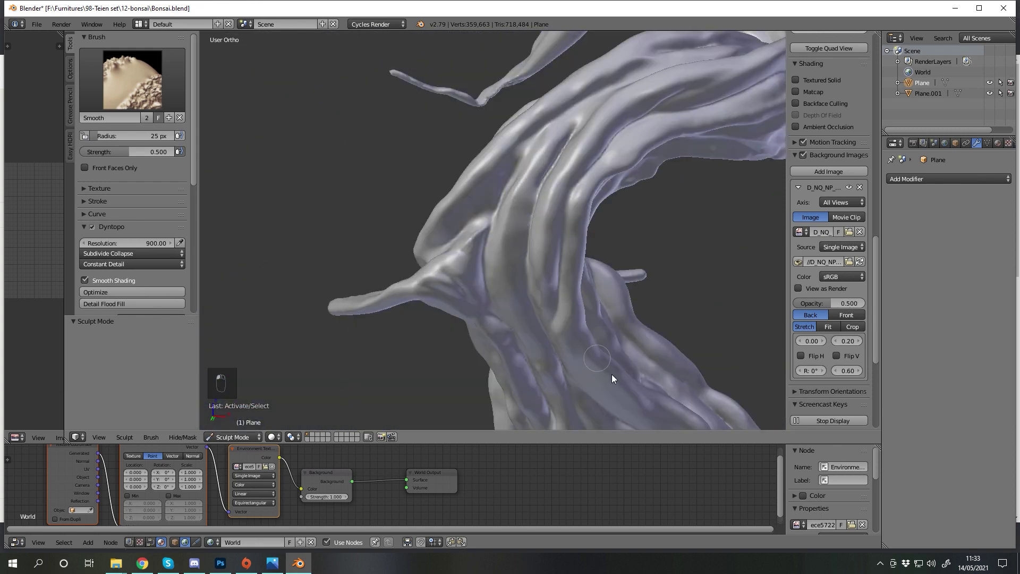
middle_click(618, 169)
middle_click(550, 113)
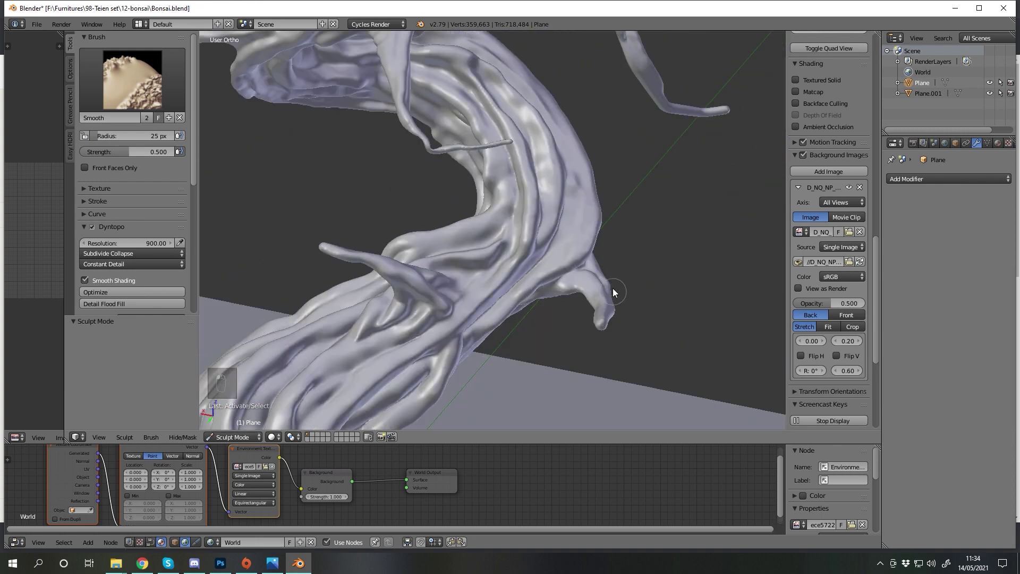
left_click(433, 305)
left_click(377, 258)
left_click_drag(400, 215, 413, 242)
left_click(353, 205)
left_click(357, 279)
Smooth remaining rough spots around the other sides of the trunk.
middle_click(548, 172)
left_click(539, 270)
middle_click(591, 244)
middle_click(474, 302)
middle_click(522, 345)
middle_click(574, 235)
middle_click(520, 396)
left_click_drag(611, 346, 586, 253)
middle_click(526, 109)
Save the bonsai file and bring up the OBJ export named Bonsai hipoly.obj.
key("ctrl+s")
left_click(543, 344)
middle_click(543, 344)
left_click_drag(474, 289, 486, 293)
key("ctrl+s")
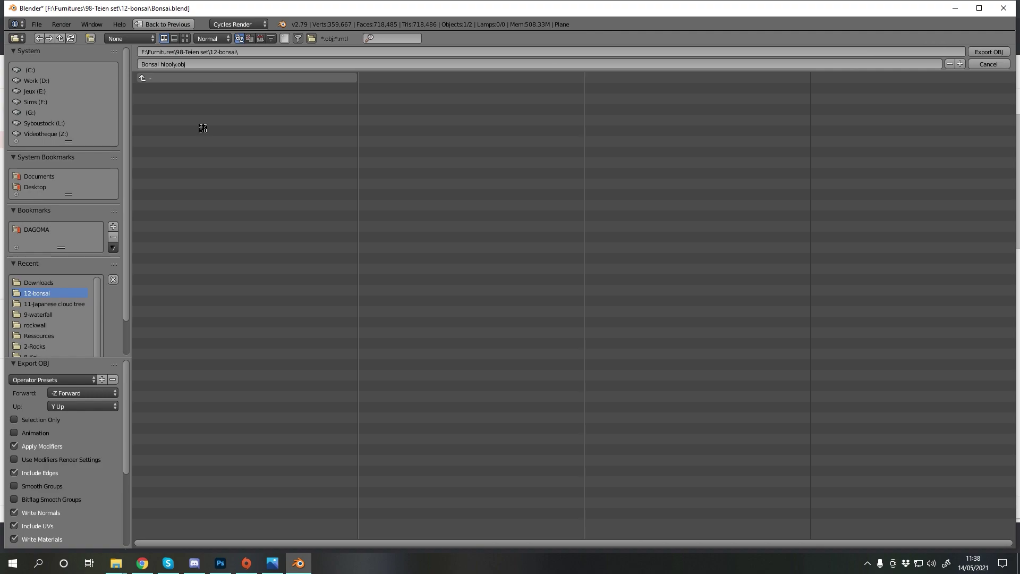
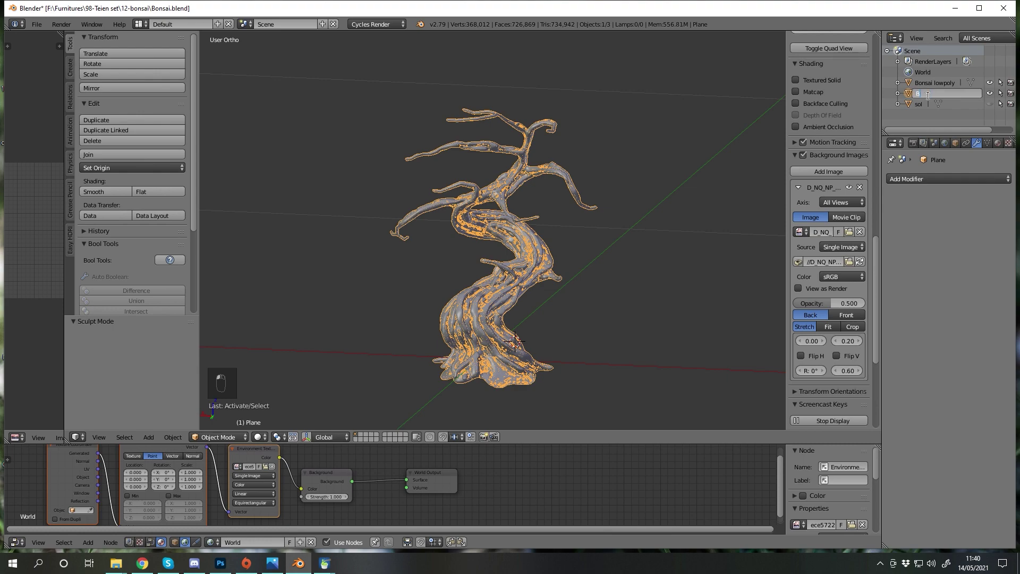
Select the low-poly trunk, enter Edit Mode and view it from the front.
key("Tab")
key("a")
left_click(559, 308)
key("Tab")
right_click(499, 295)
key("Tab")
key("KP_1")
key("z")
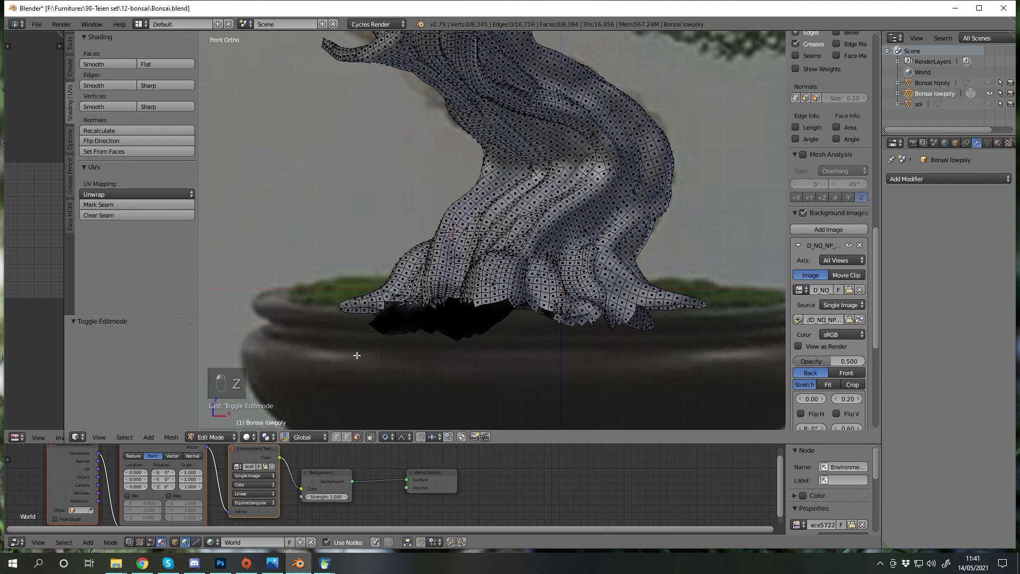
Toggle selection on the trunk mesh and review its unwrapped UV islands.
key("z")
key("a")
key("Tab")
key("Tab")
key("a")
key("c")
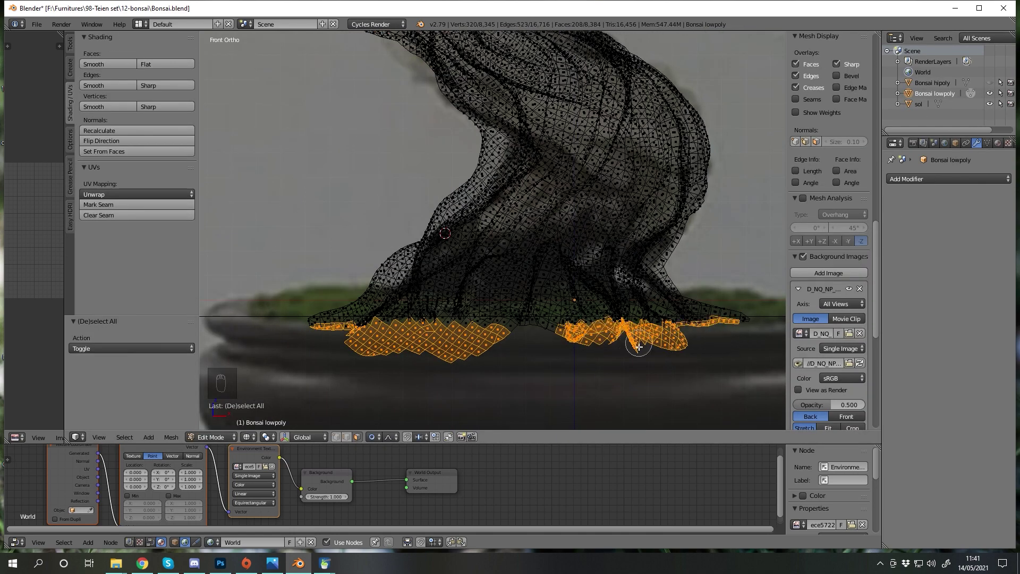
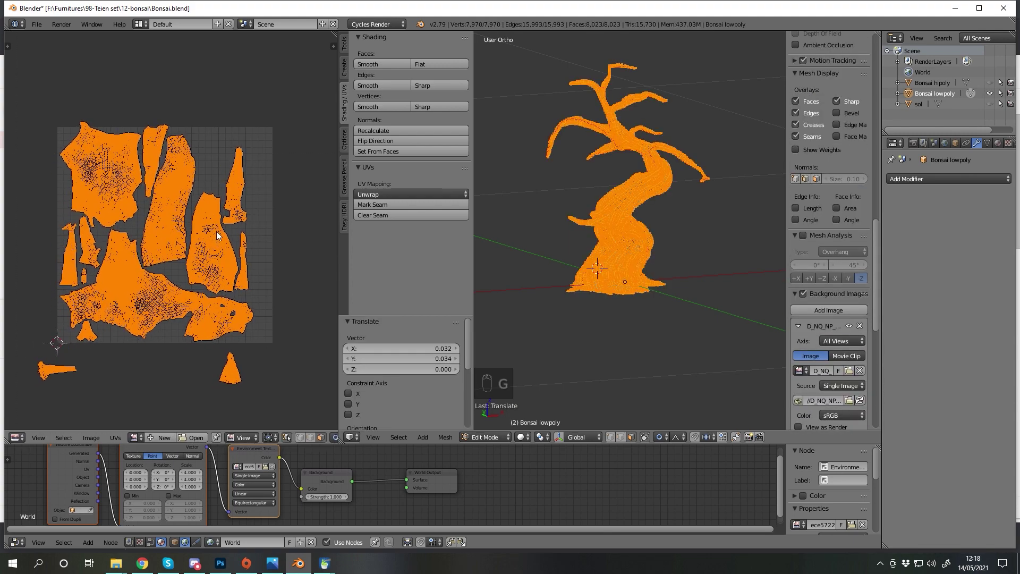
middle_click(251, 241)
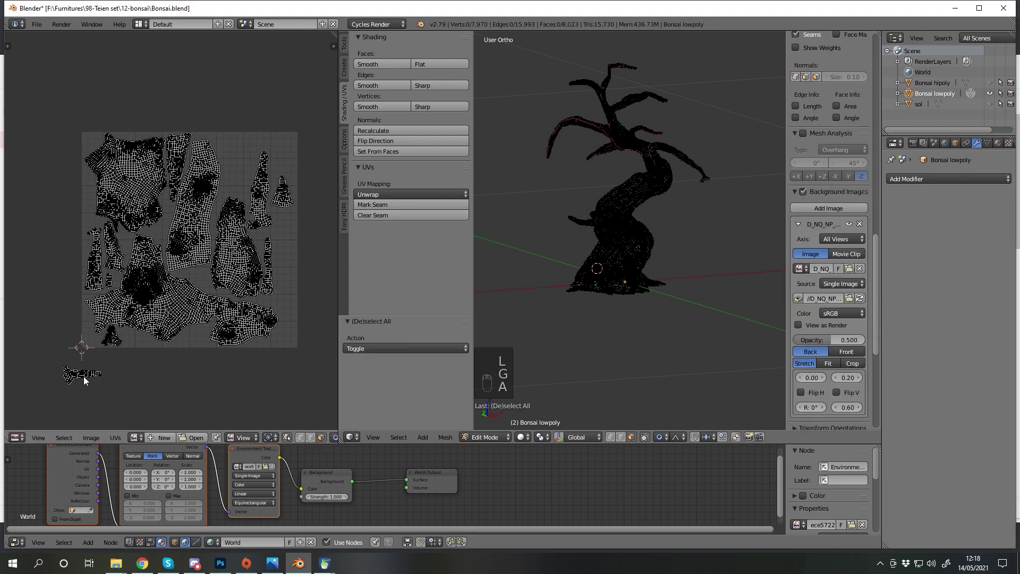
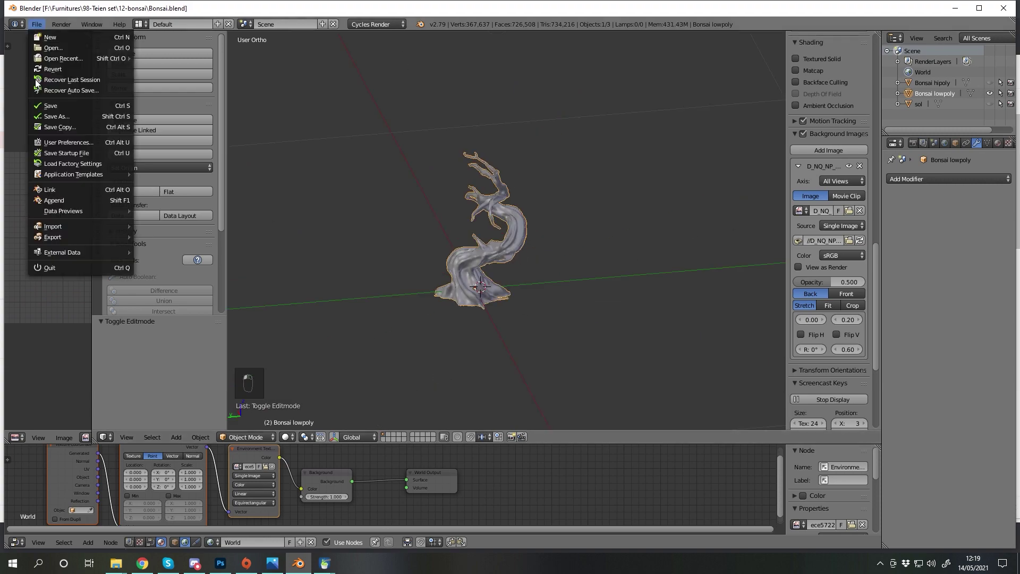
Remove the Decimate modifier and switch the trunk into Weight Paint from front view.
key("Return")
key("Delete")
key("Tab")
key("a")
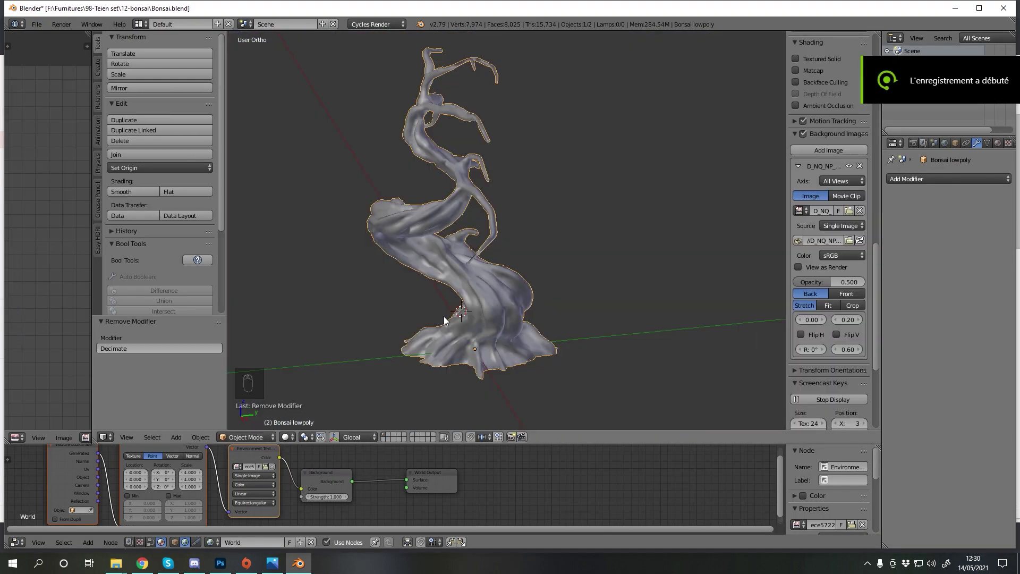
key("KP_1")
key("KP_1")
key("z")
key("z")
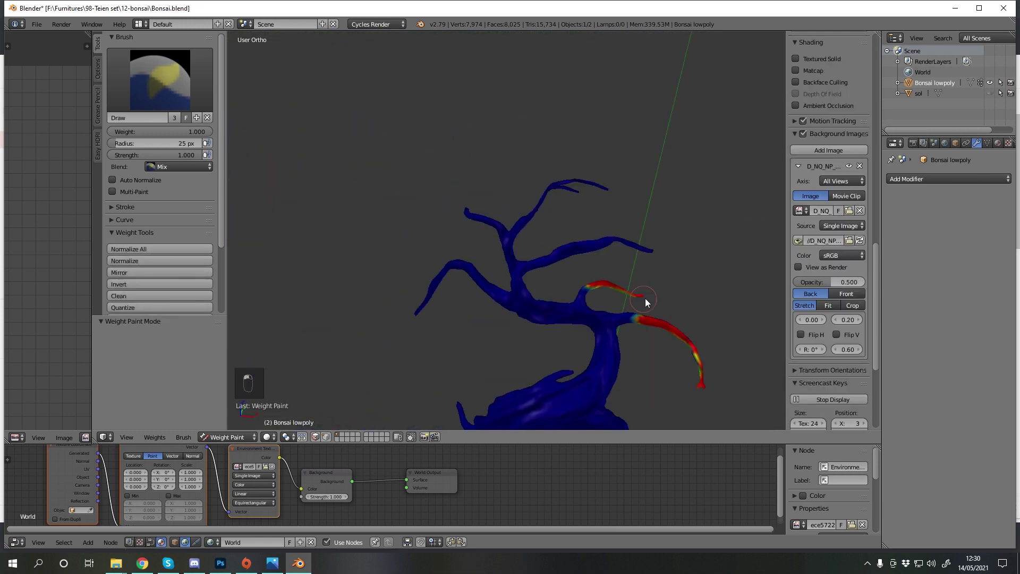
Paint full weight on a branch tip, then add a small plane from top view.
left_click_drag(553, 349, 400, 315)
key("KP_1")
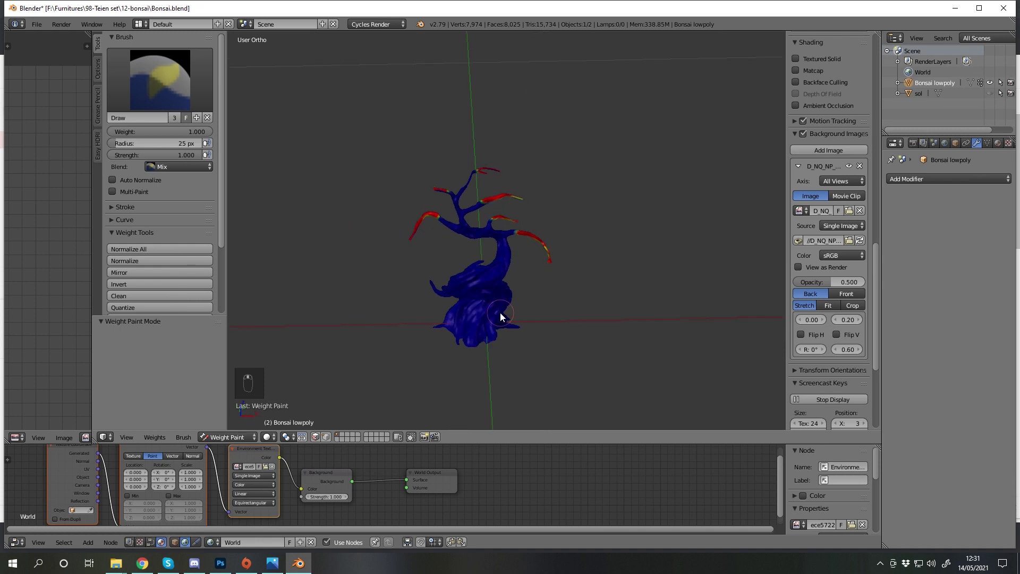
key("shift+a")
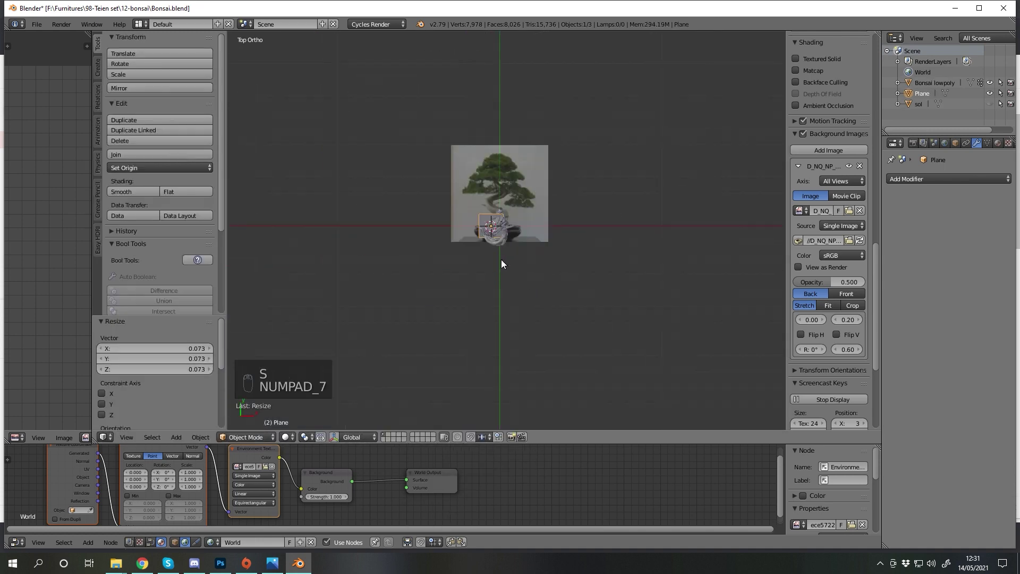
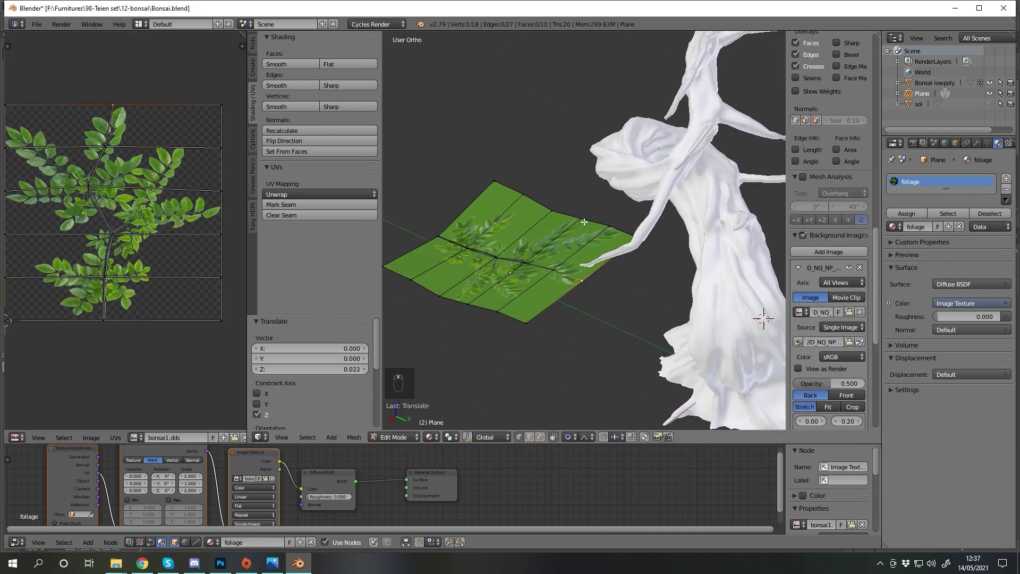
Select and unwrap the leaf-textured plane, then duplicate it for the canopy.
key("a")
key("Tab")
left_click(596, 305)
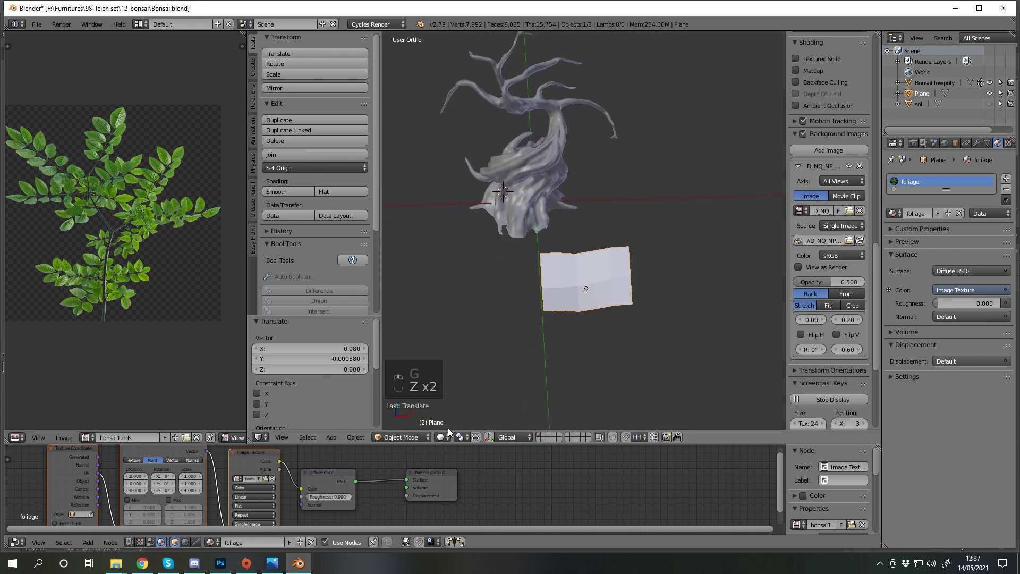
key("Tab")
key("l")
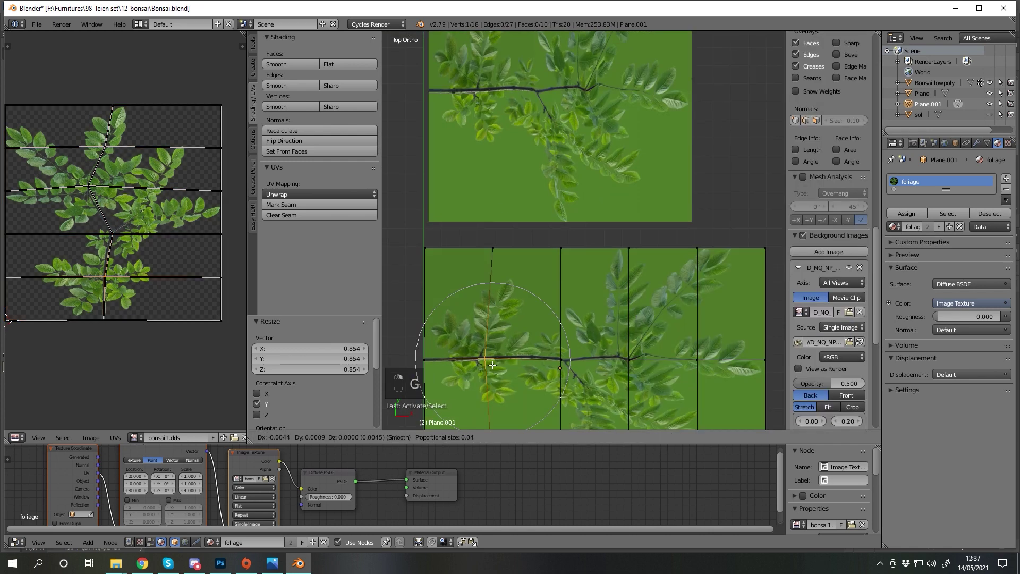
key("a")
key("a")
key("Tab")
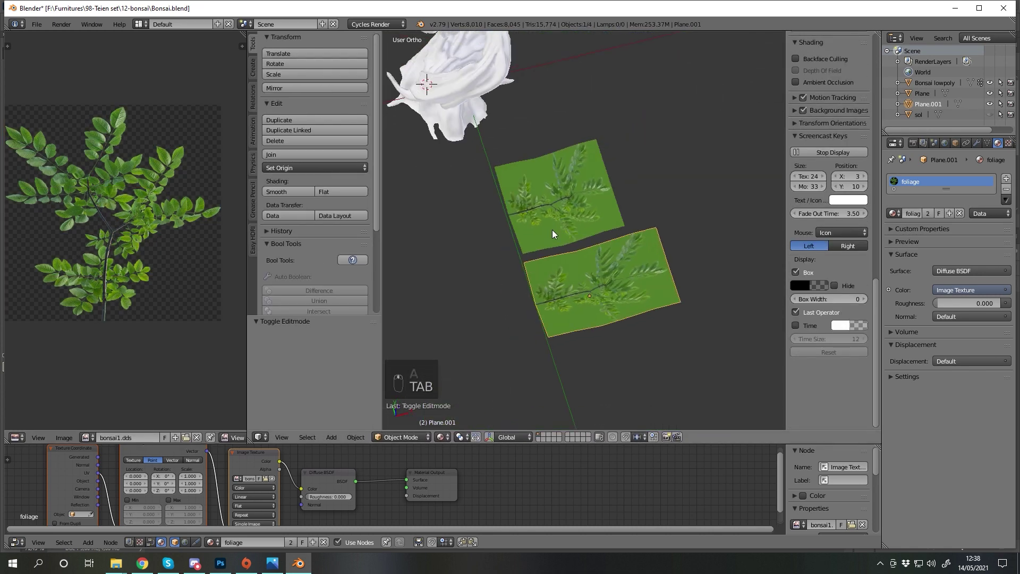
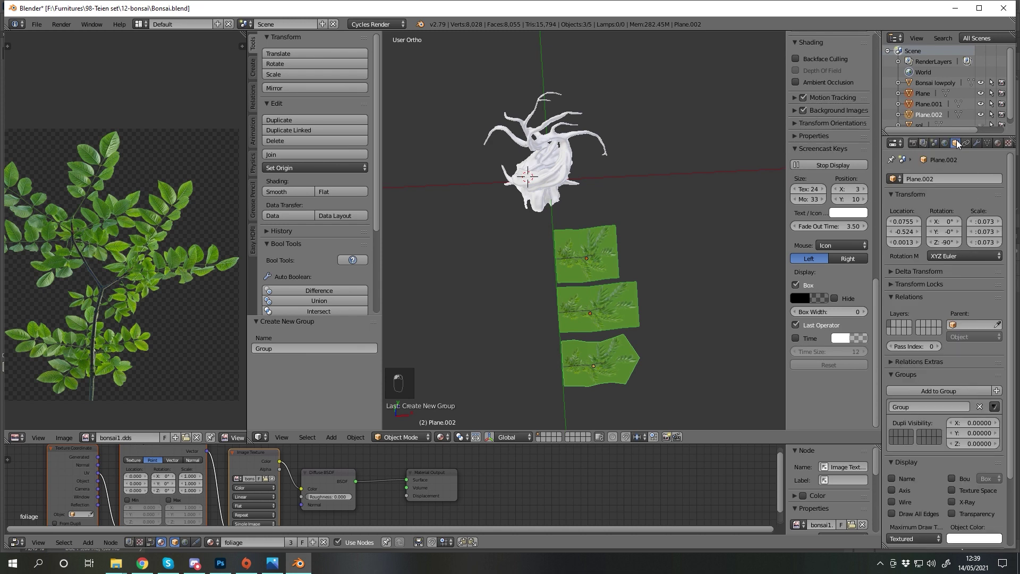
Drag and place foliage plane copies across the bonsai's canopy.
left_click_drag(573, 224, 937, 214)
left_click_drag(937, 214, 678, 343)
left_click_drag(678, 344, 624, 298)
key("Tab")
key("a")
key("Tab")
key("Tab")
key("a")
key("Tab")
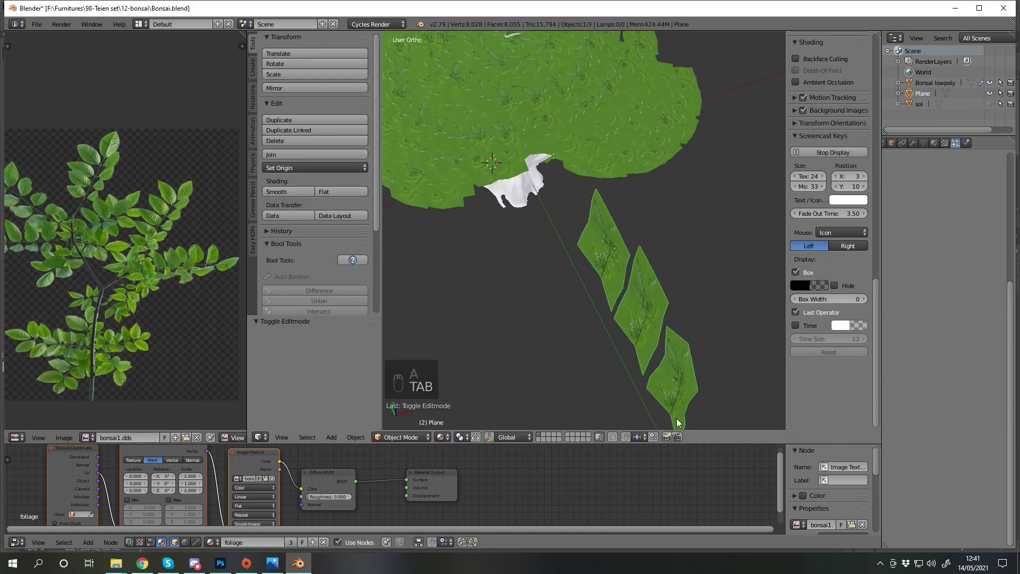
Select the canopy foliage's UVs and adjust their layout over the leaf image.
key("Tab")
key("a")
key("a")
key("Tab")
key("a")
key("a")
key("Tab")
key("a")
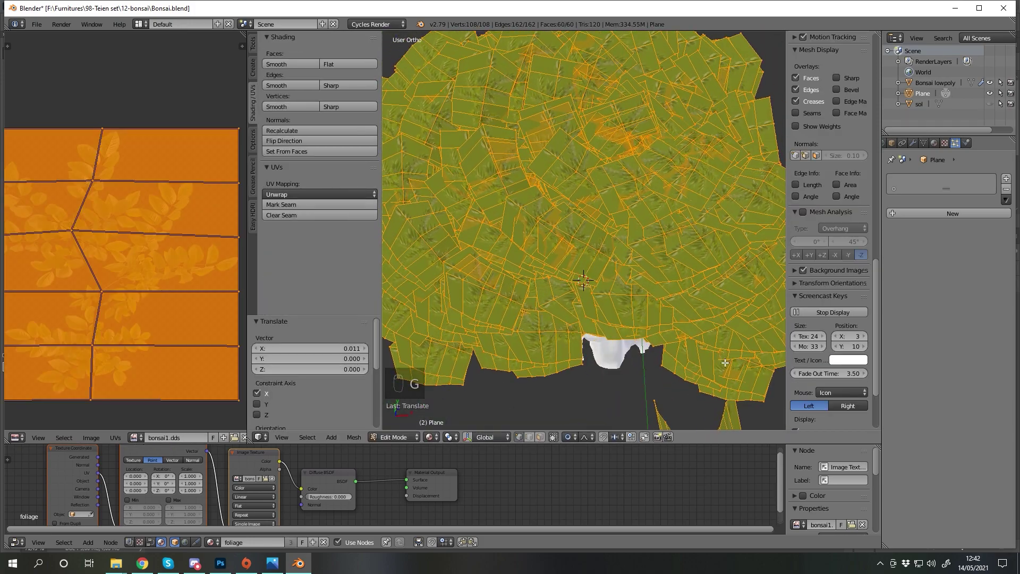
key("a")
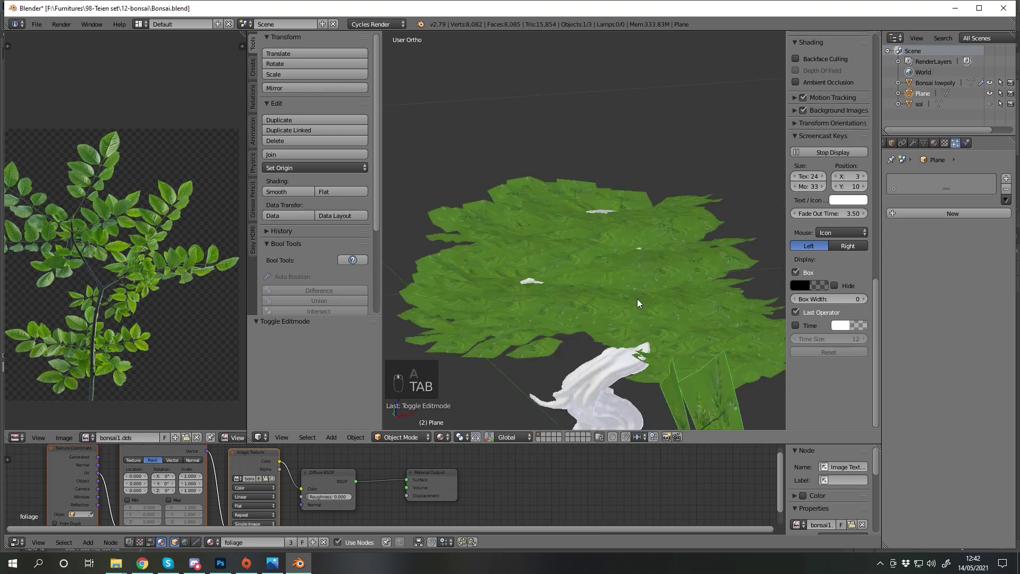
Finish the UV tweaks, leave Edit Mode and bring up Save As for Bonsai.blend.
key("Tab")
key("a")
key("a")
key("a")
key("a")
key("a")
key("Tab")
left_click_drag(656, 295, 442, 409)
left_click_drag(442, 410, 98, 102)
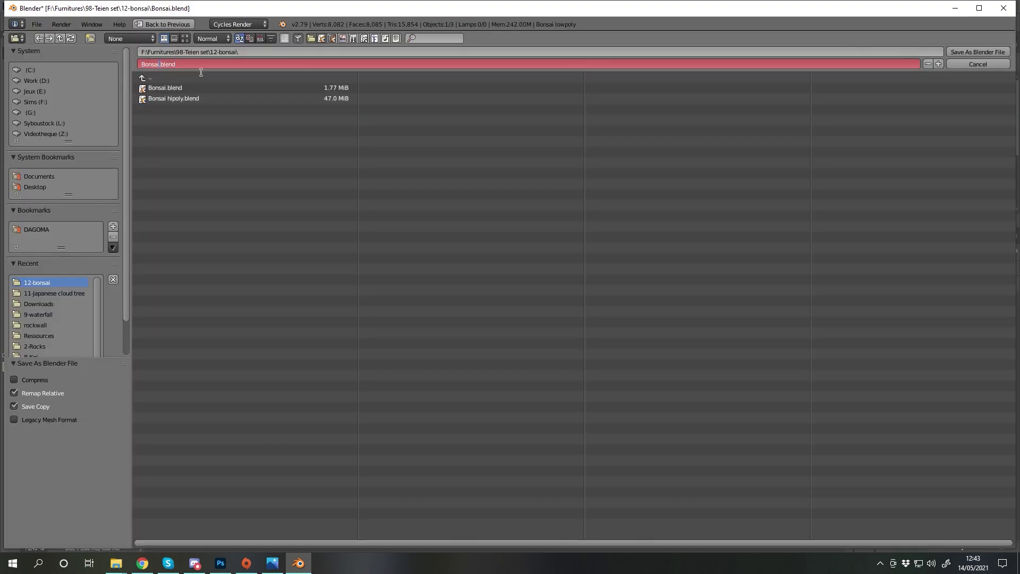
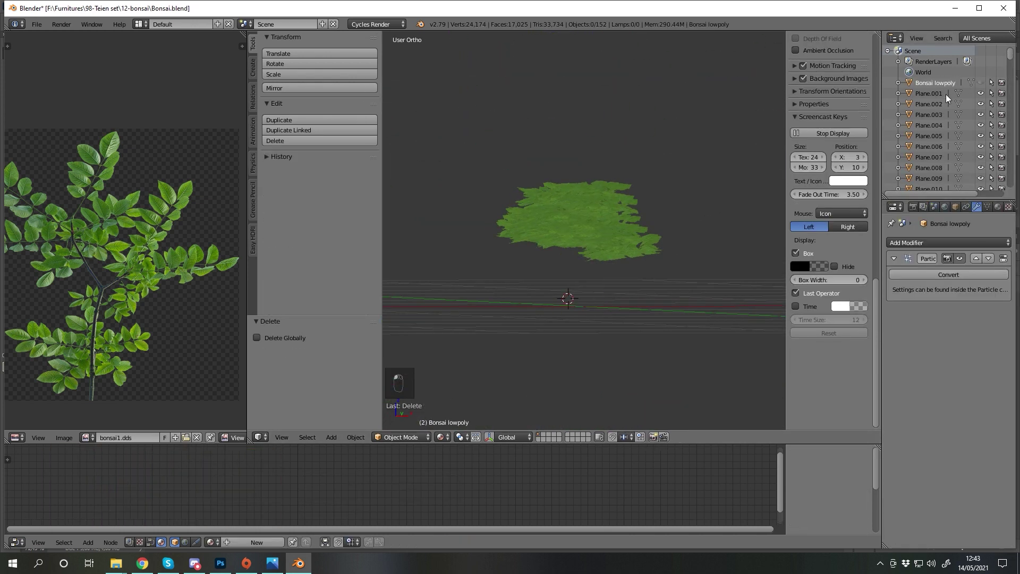
Select all converted foliage planes and join them into one canopy mesh (Ctrl+J).
key("a")
key("ctrl+j")
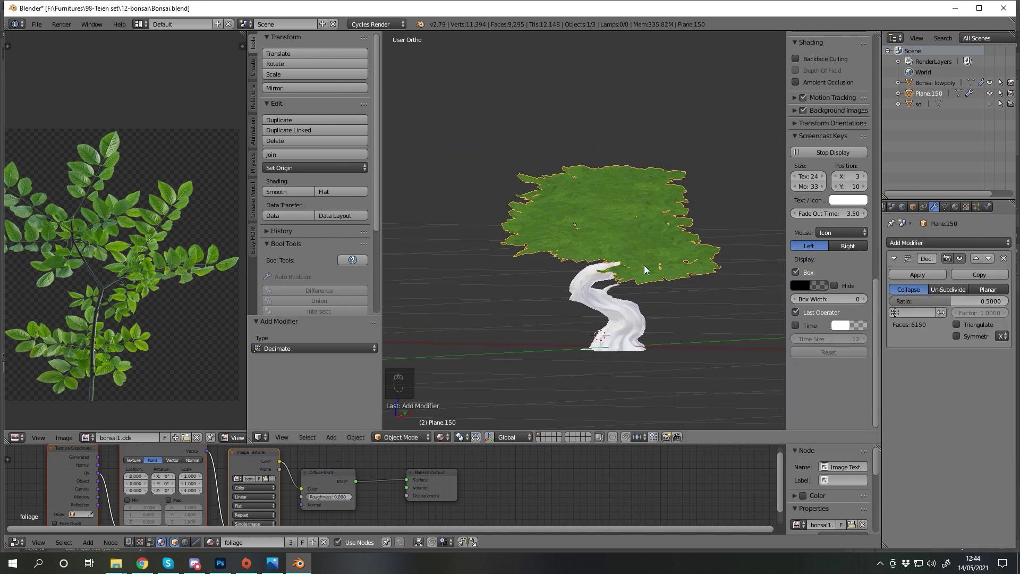
Bring up the OBJ export with Selection Only and Apply Modifiers enabled.
key("ctrl+s")
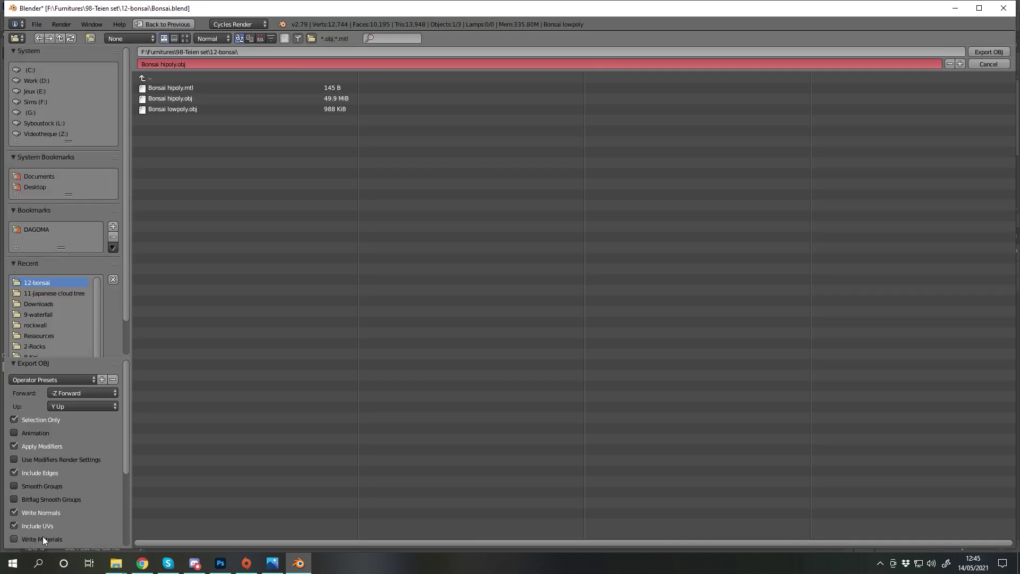
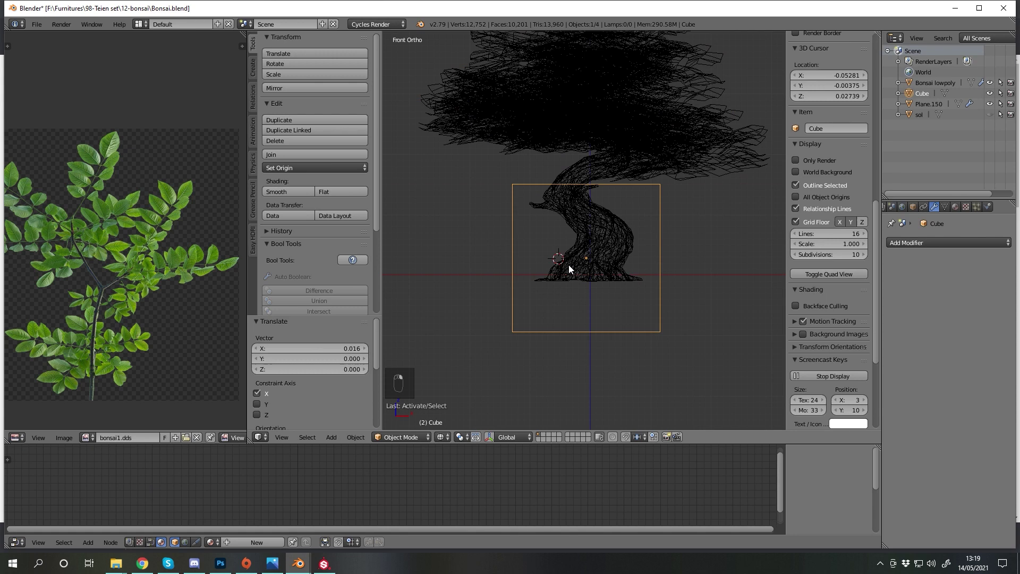
Squash the new cube into a low slab and bevel its corners into a rounded rectangle.
key("Tab")
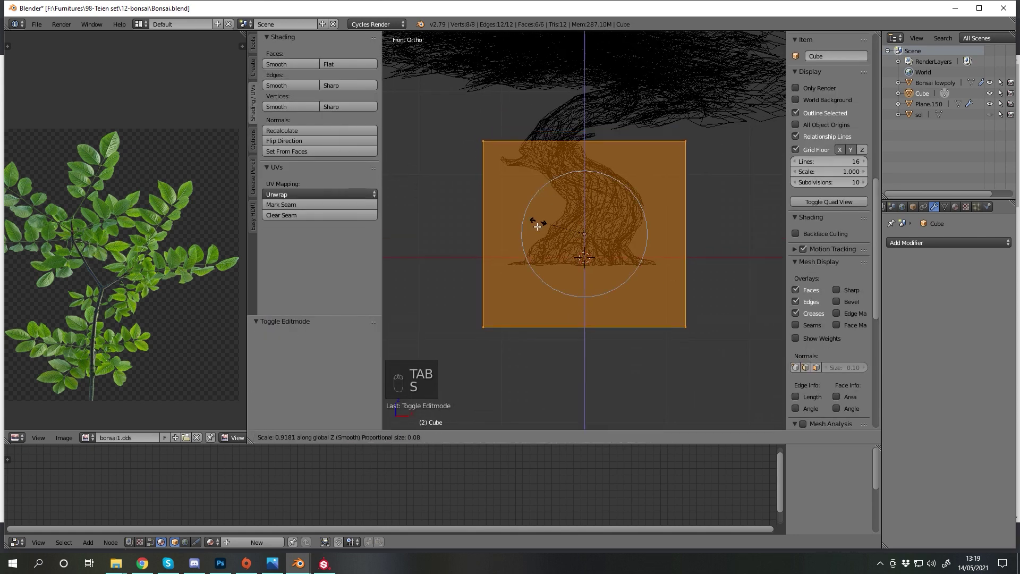
key("g")
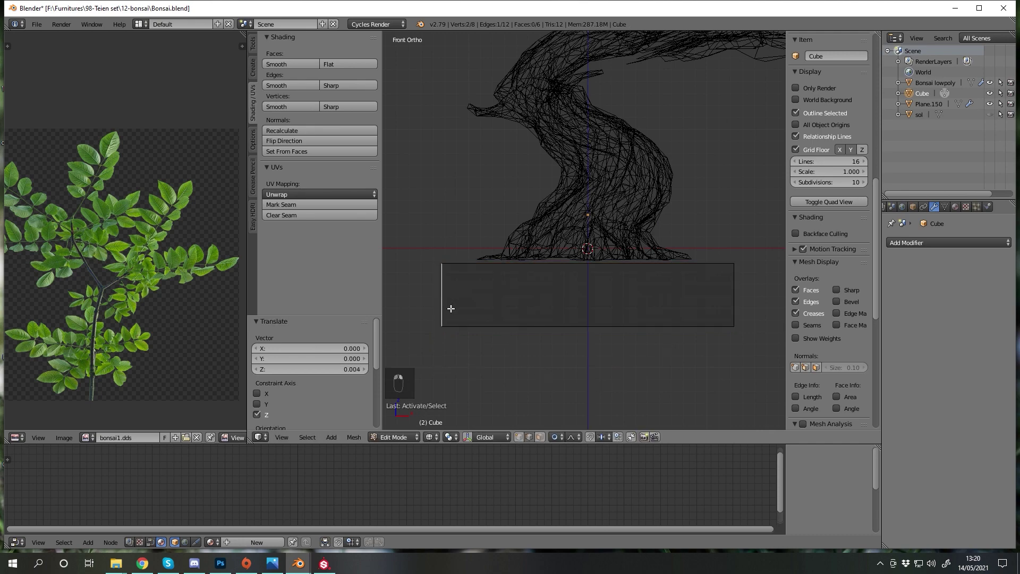
key("a")
key("Tab")
key("Tab")
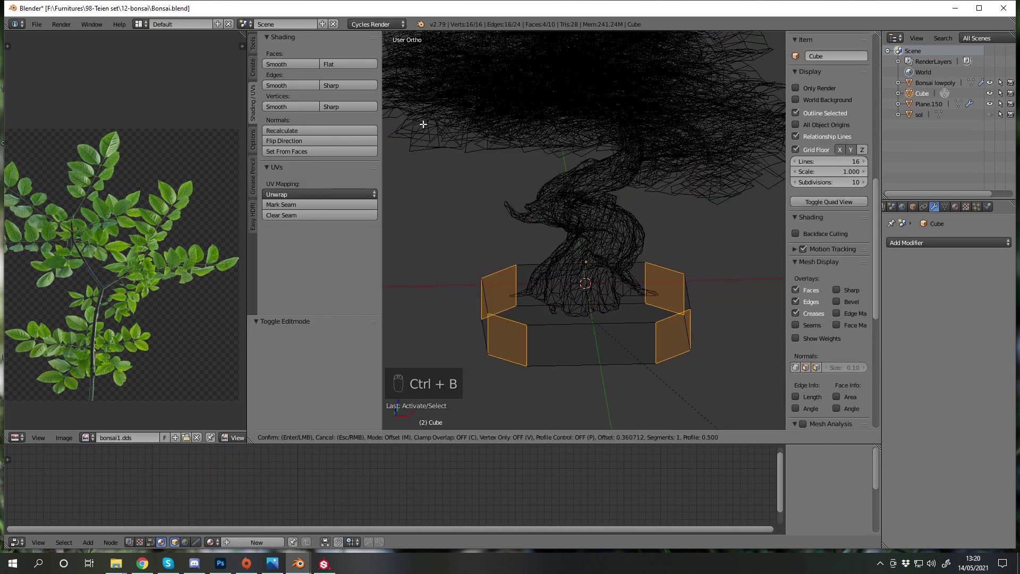
key("z")
key("a")
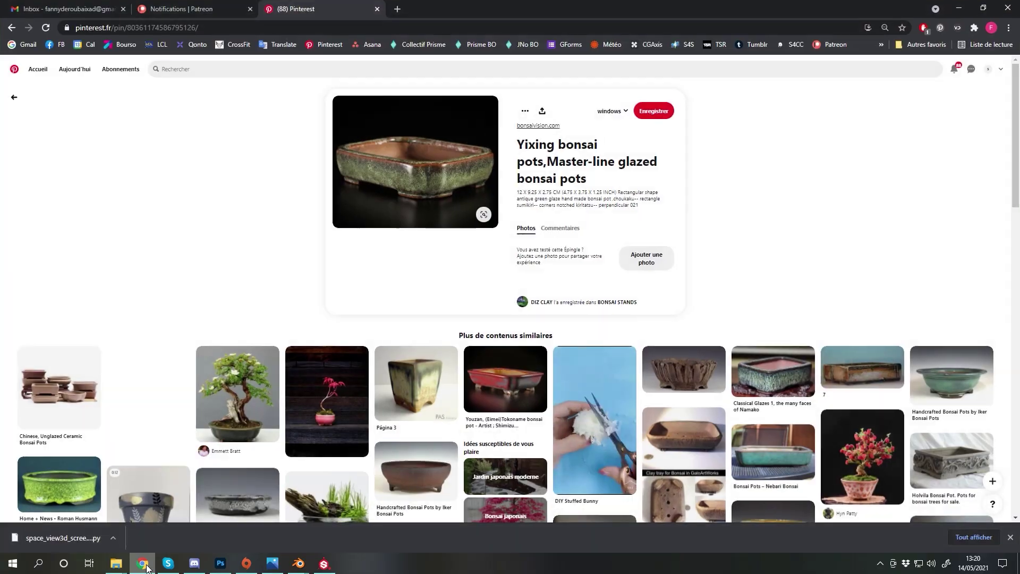
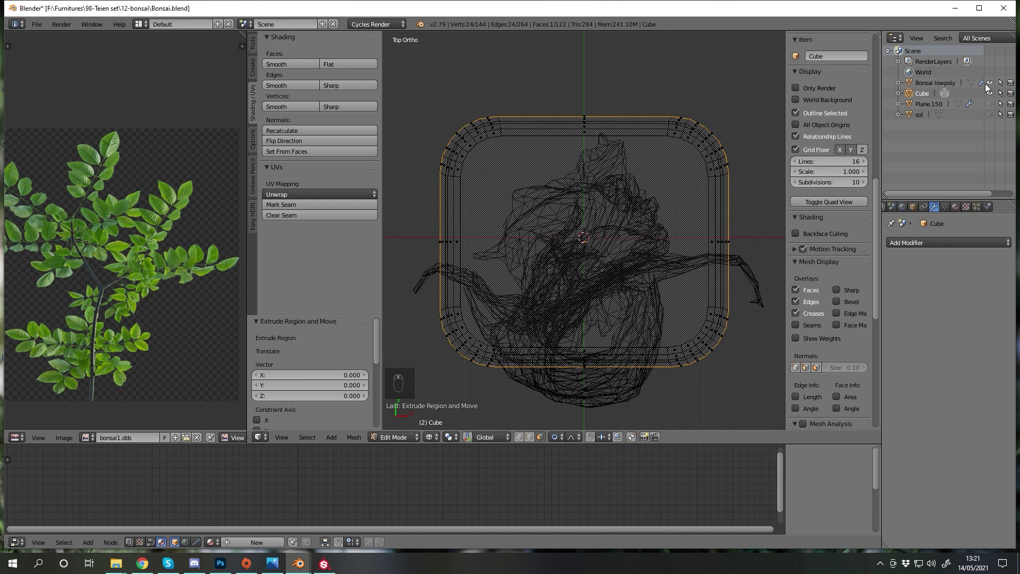
Inset and extrude the top face into a raised rim and hollow interior, with Edge Split at 60° Sharp Edges.
key("s")
key("z")
key("a")
key("e")
key("g")
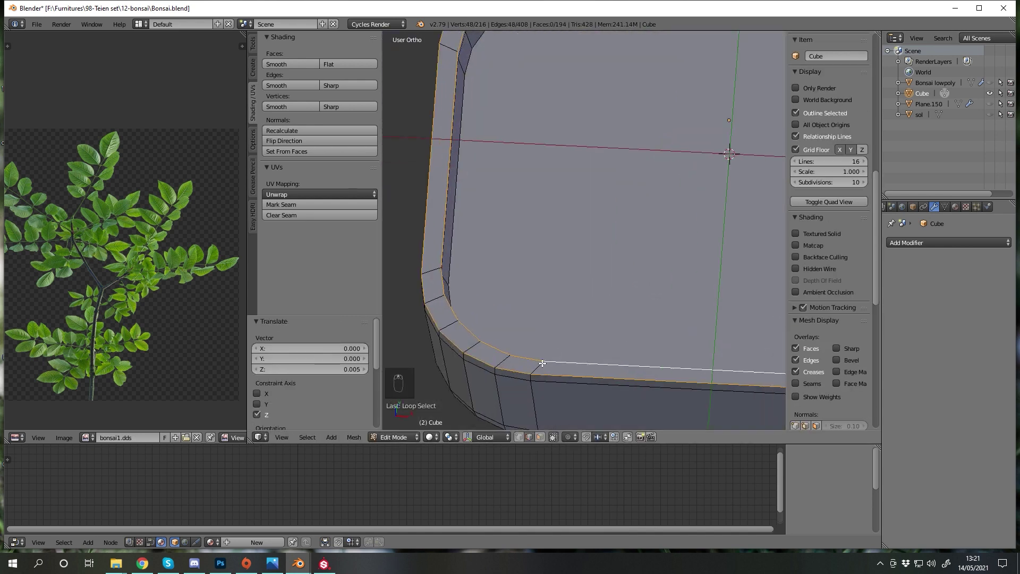
key("a")
key("Tab")
After the Pinterest pot reference, add a loop cut around the pot to keep the rim edges sharp.
key("a")
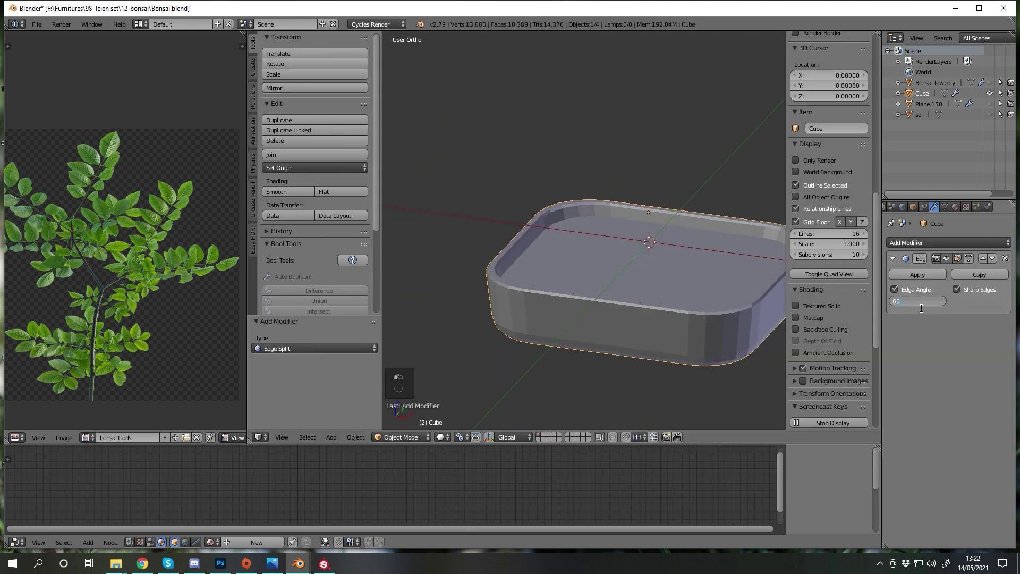
key("Tab")
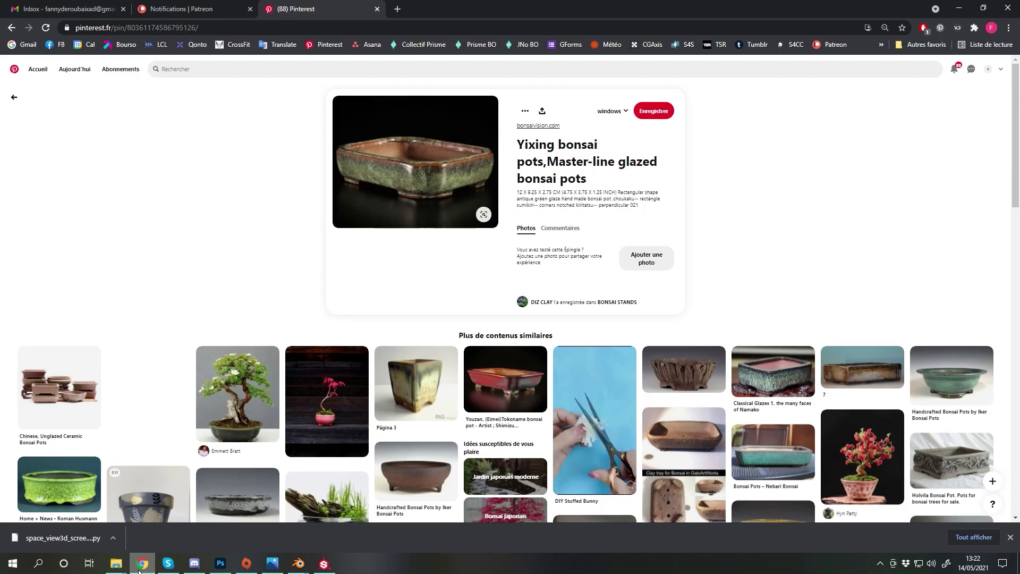
key("a")
key("Tab")
key("Tab")
key("a")
key("ctrl+r")
Select the pot's bottom face in Edit Mode, undoing a stray change.
key("a")
key("a")
key("Tab")
key("Tab")
key("a")
key("Tab")
key("ctrl+z")
Extrude the underside corner faces downward along Z into short feet.
key("a")
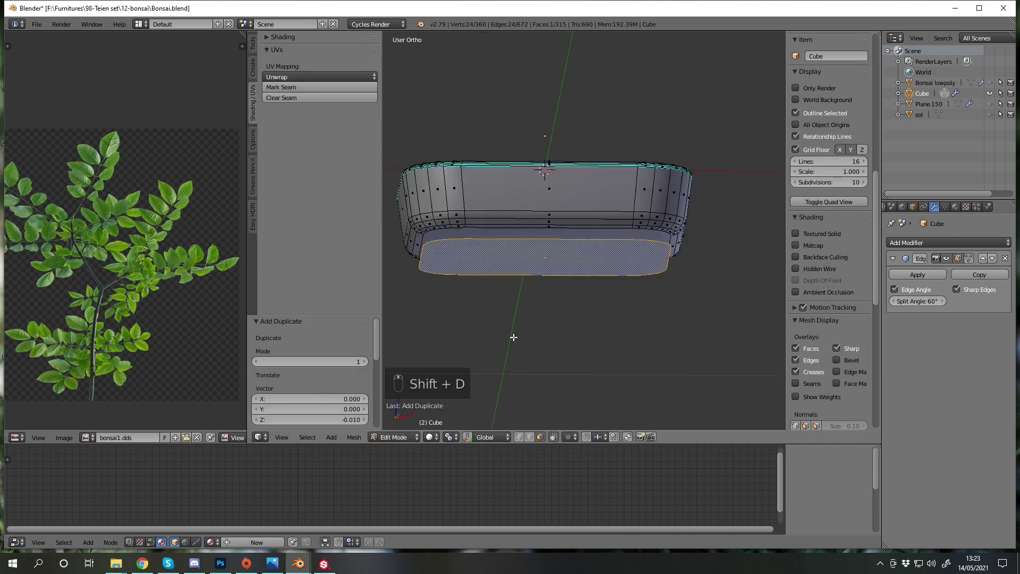
key("e")
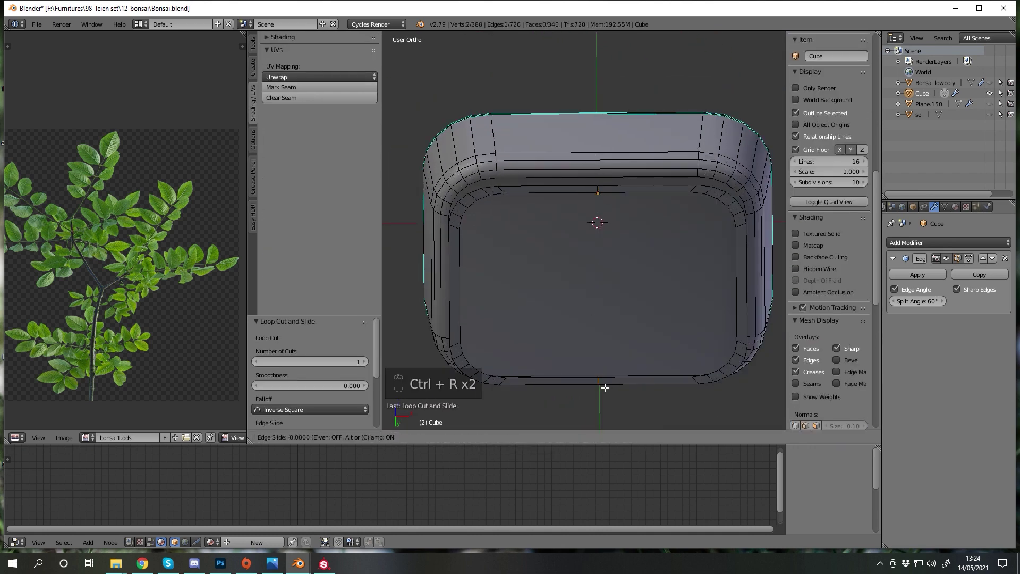
key("ctrl+z")
key("a")
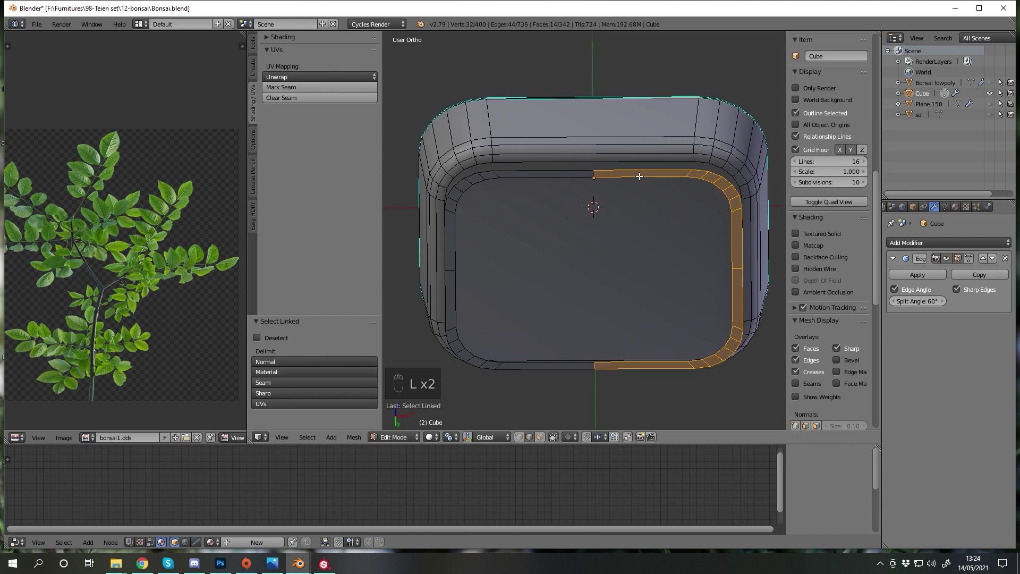
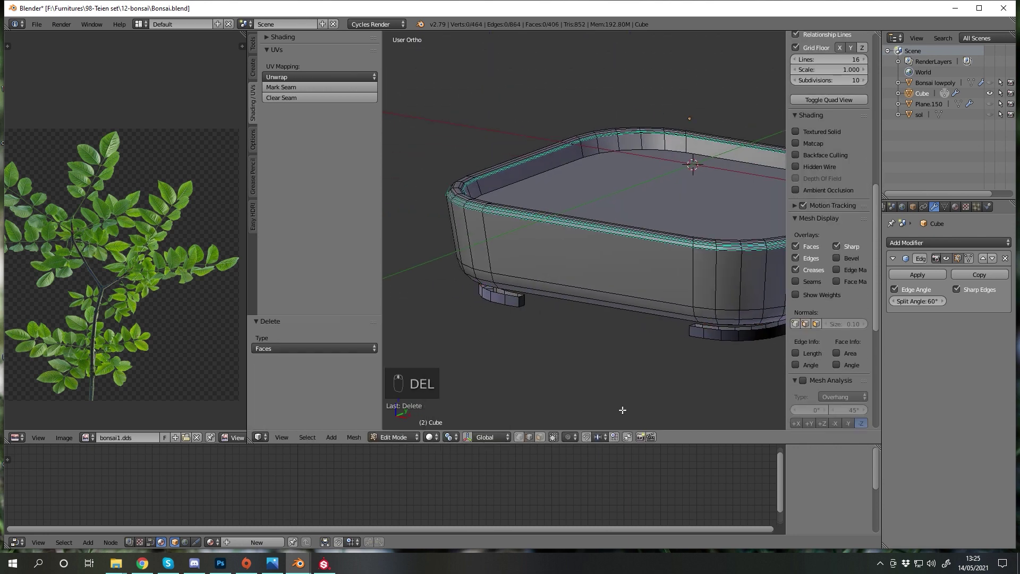
key("l")
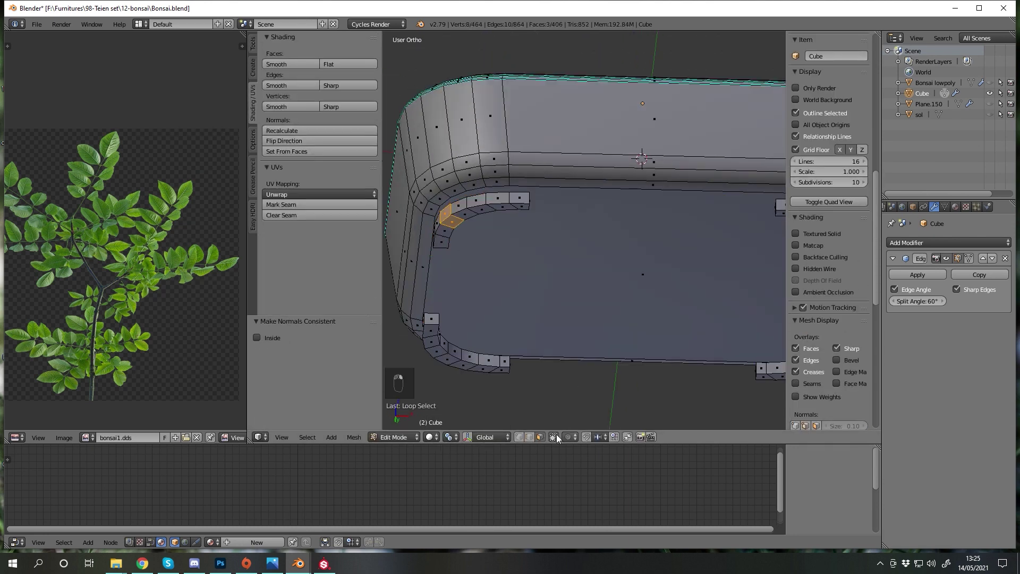
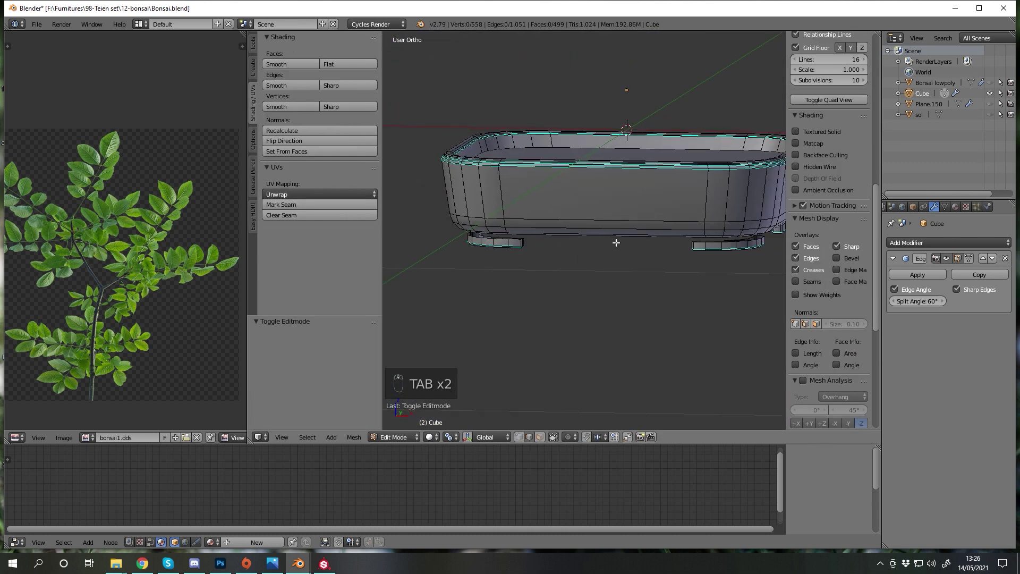
key("l")
key("g")
key("z")
Scale the pot along Z to sit below the trunk and delete leftover stray geometry.
key("Tab")
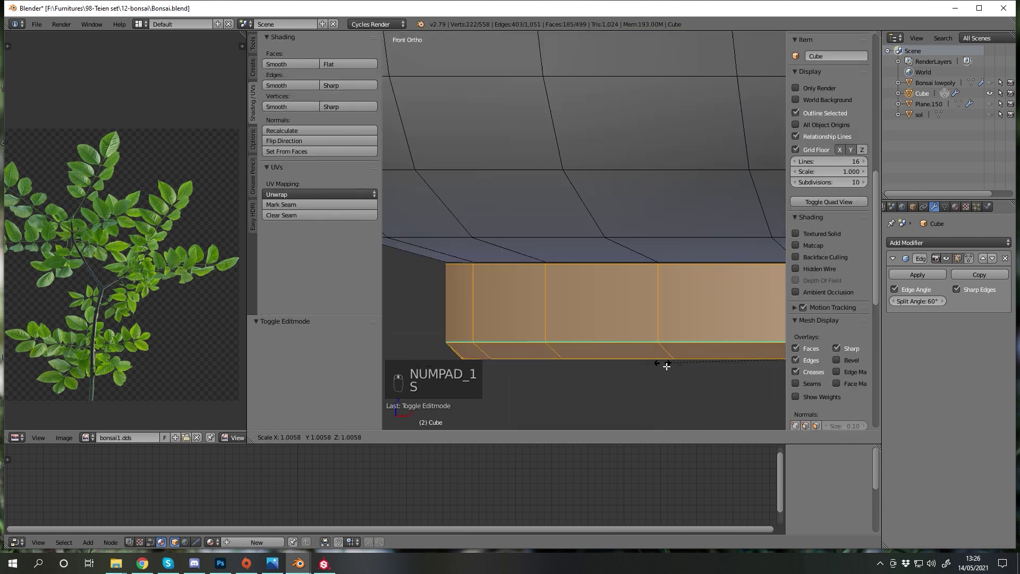
key("s")
key("z")
key("Tab")
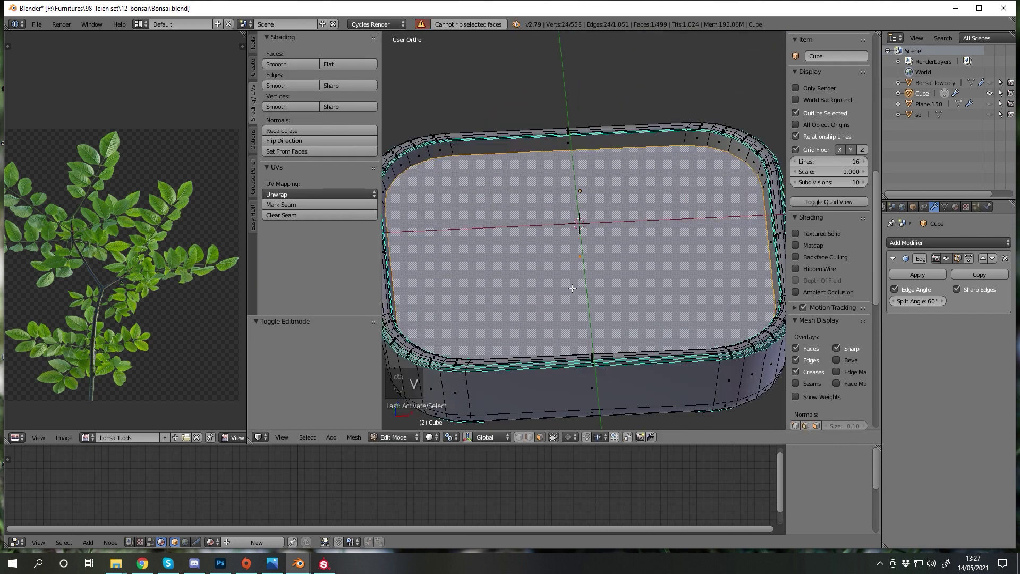
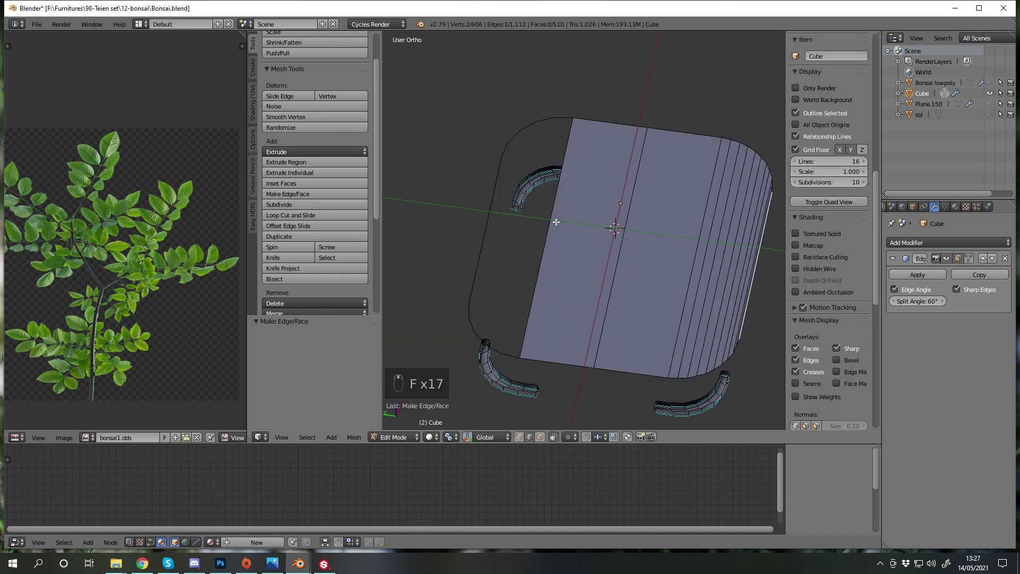
key("a")
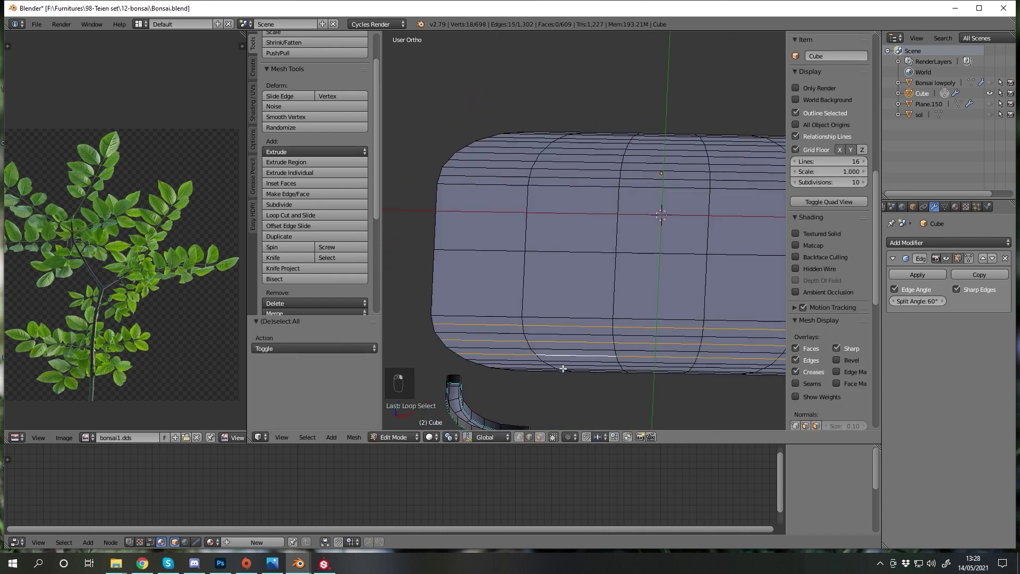
key("a")
key("a")
key("Delete")
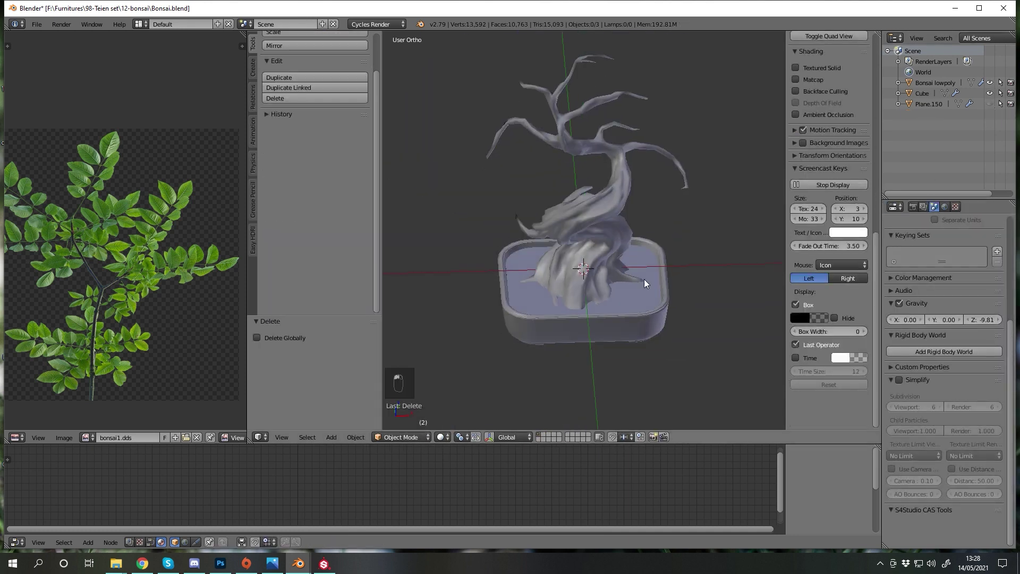
Unhide the tree, select the linked rim vertices and test-move them, undoing the move.
key("Tab")
key("alt+h")
key("a")
key("l")
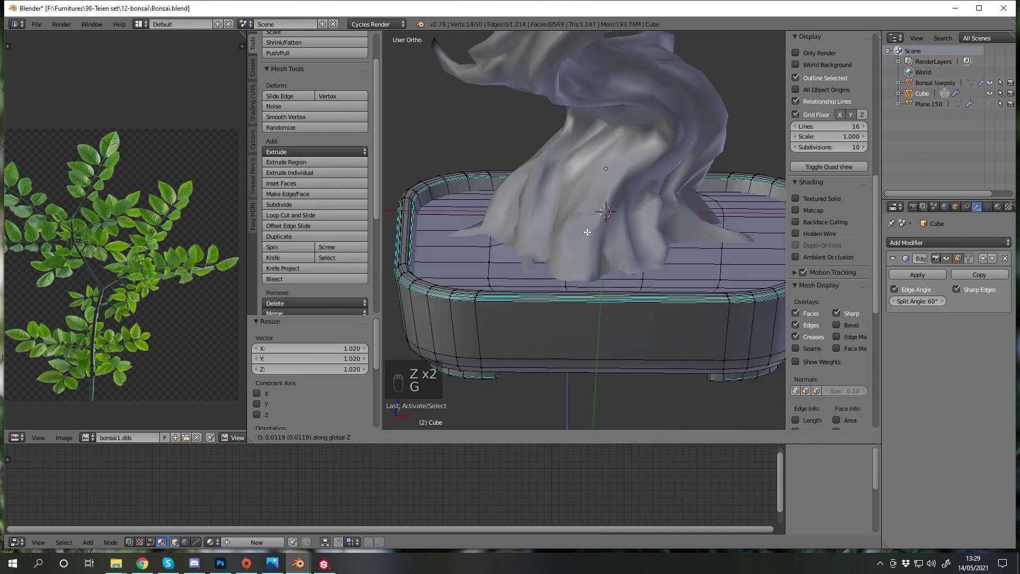
key("a")
key("l")
key("l")
key("l")
key("a")
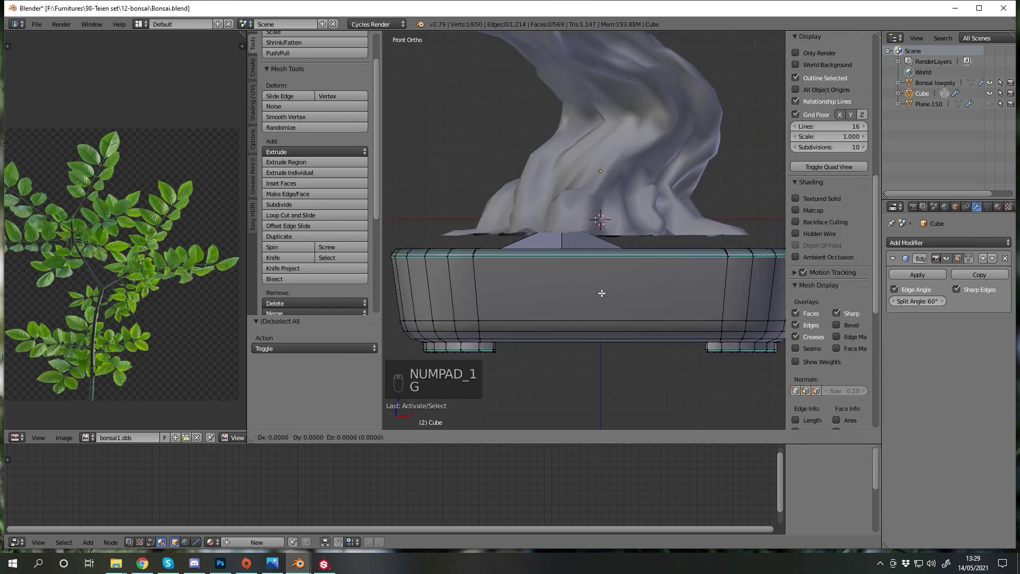
key("g")
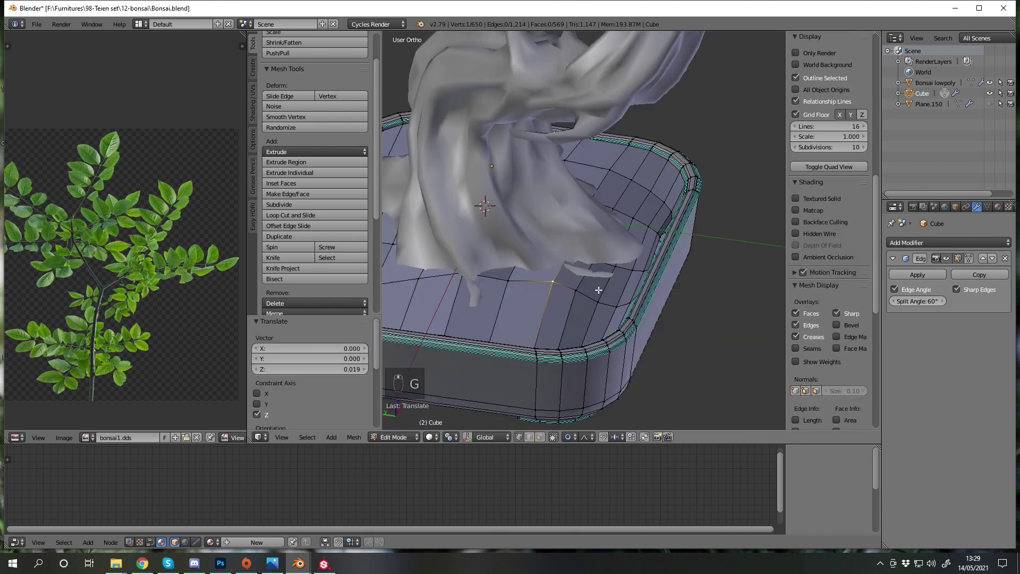
left_click(577, 321)
key("ctrl+z")
Isolate the rim vertices and drag them with proportional editing around the trunk base.
key("a")
key("l")
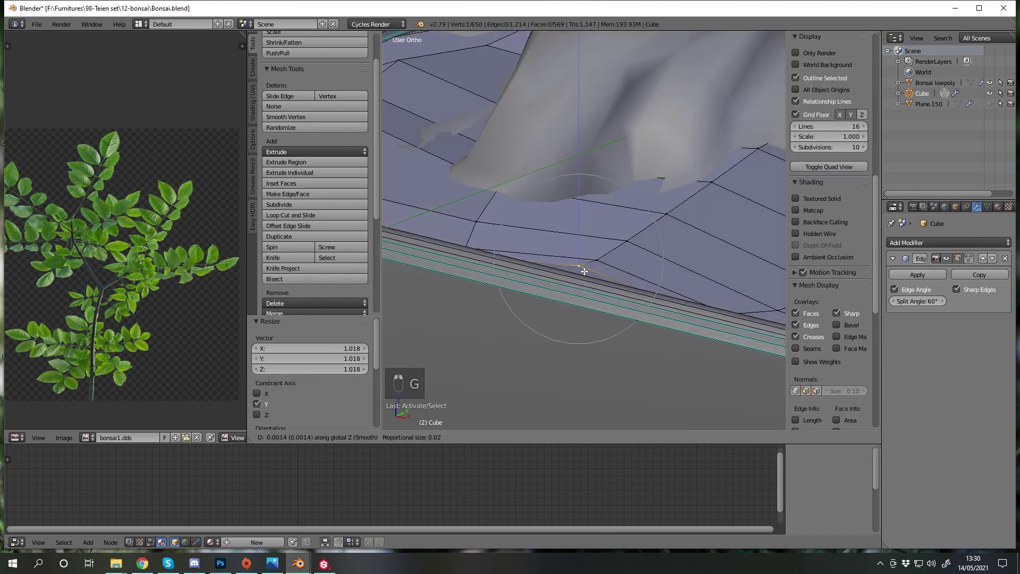
key("a")
key("l")
key("h")
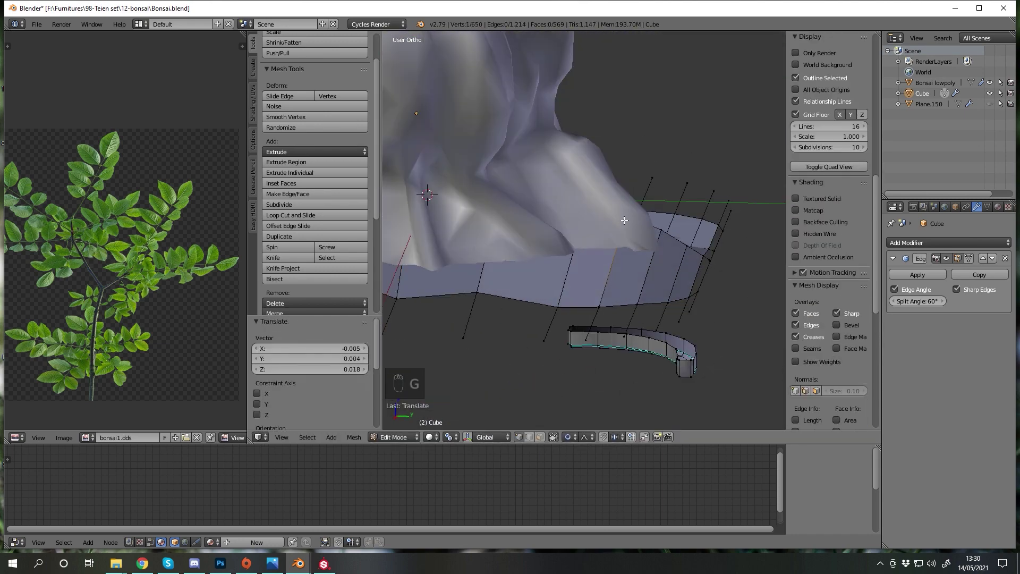
key("g")
left_click_drag(612, 273, 528, 261)
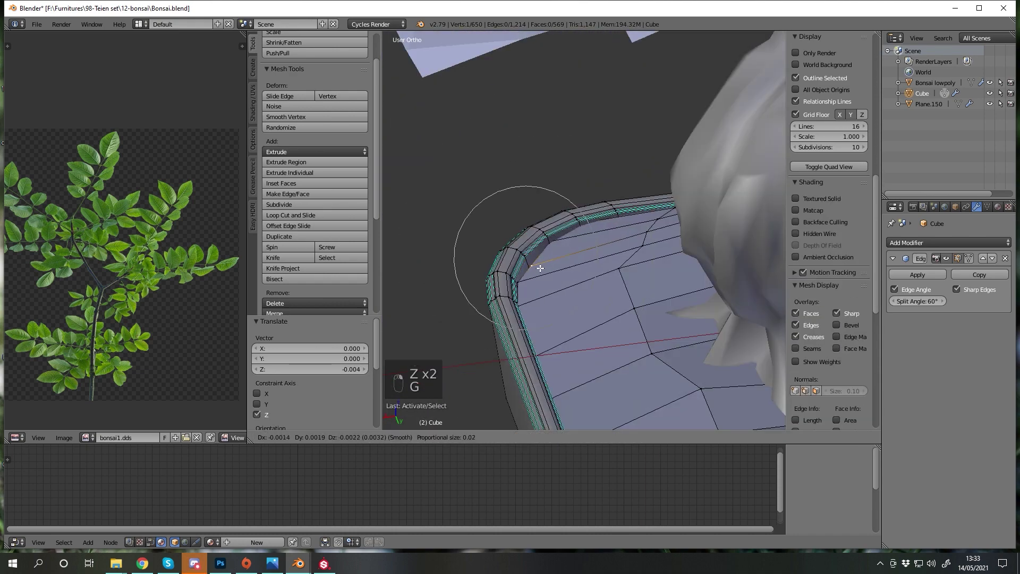